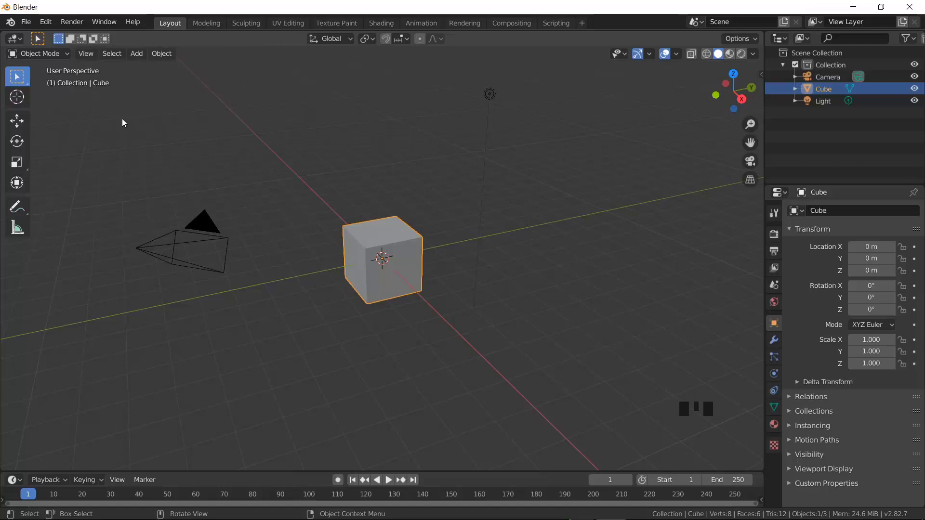
# Save the scene as disco ball light.blend and remove the default cube.
pyautogui.moveTo(30, 28); pyautogui.dragTo(102, 119)
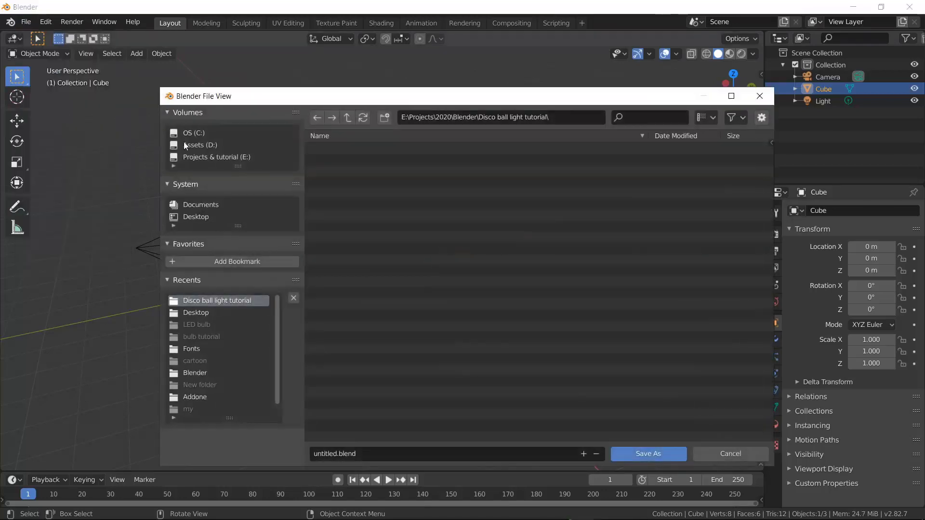
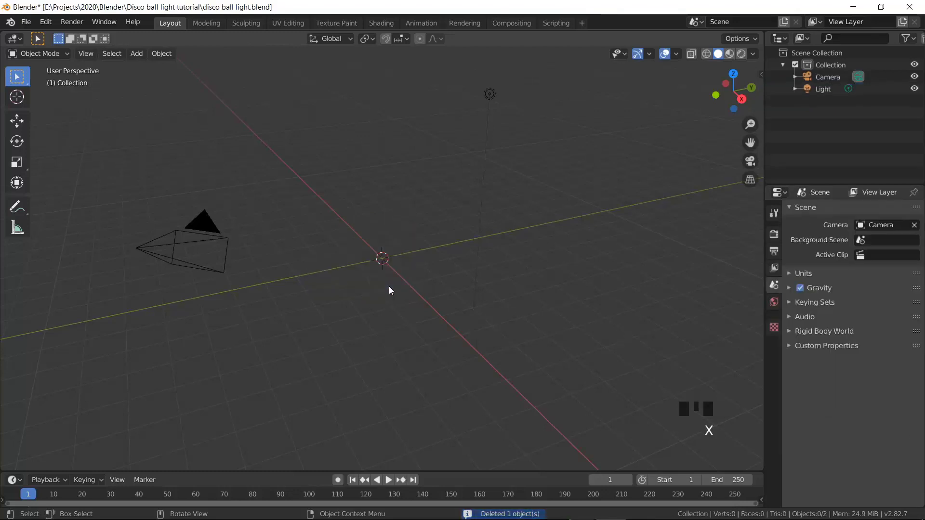
# Add an Ico Sphere, raise its Subdivisions to 3, and view it from the front.
pyautogui.press('shift+a')
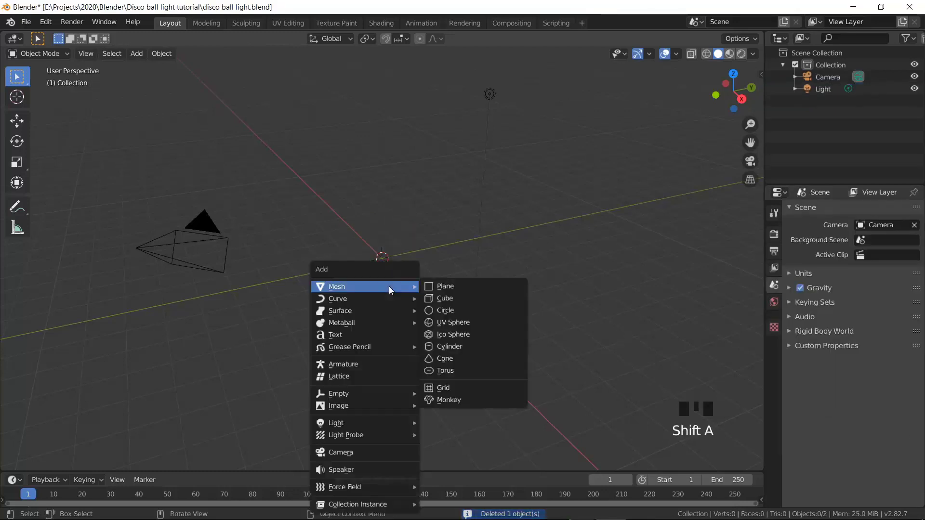
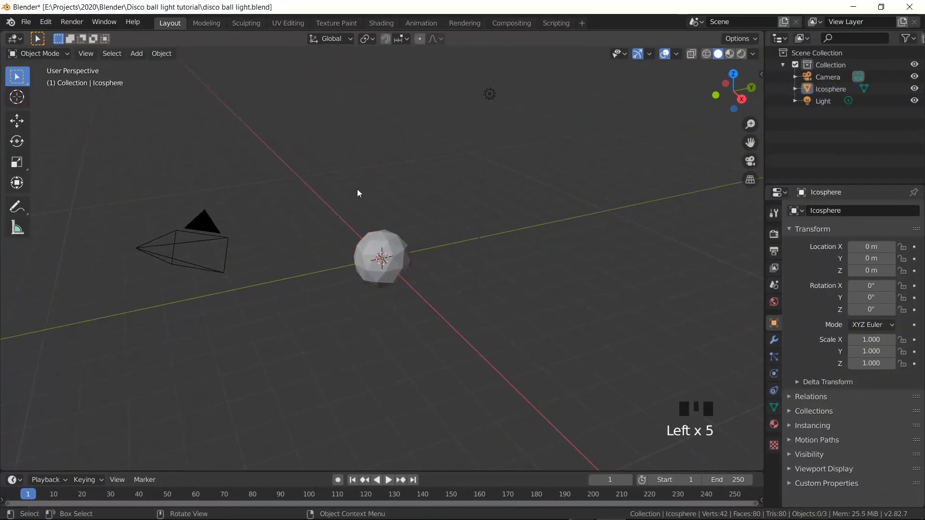
pyautogui.click(468, 273)
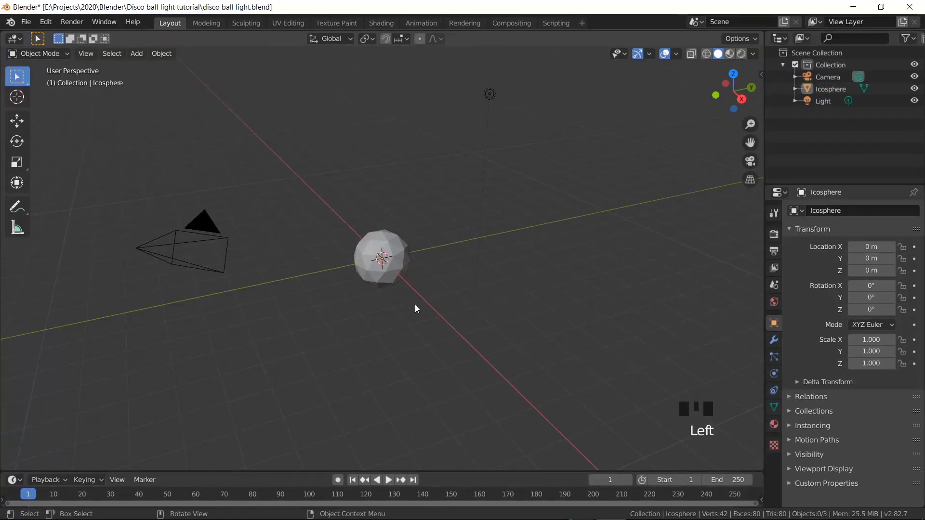
pyautogui.press('F9')
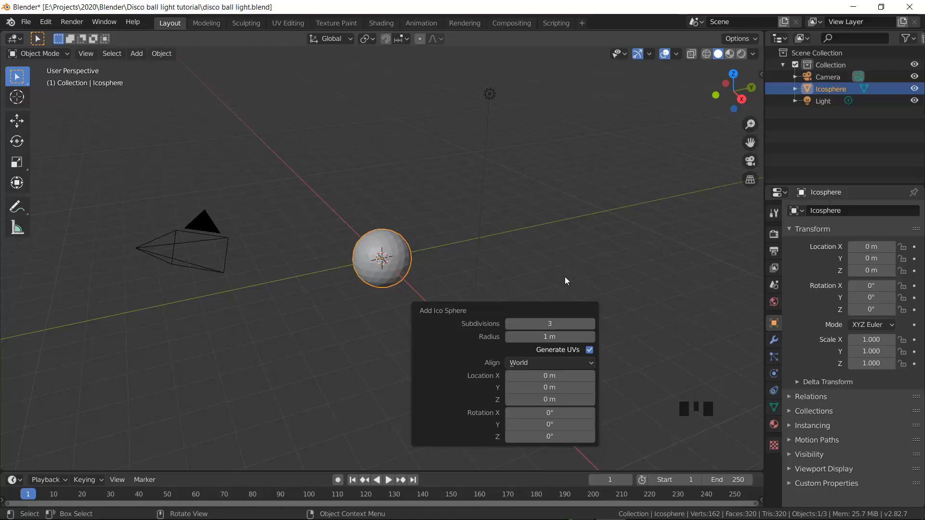
pyautogui.click(566, 280)
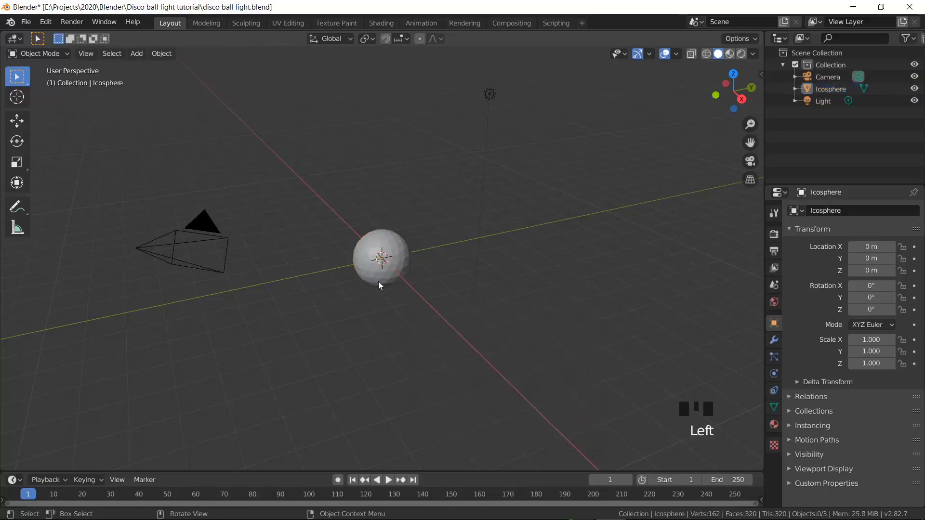
pyautogui.scroll(3)
pyautogui.scroll(-3)
pyautogui.scroll(3)
pyautogui.scroll(3)
pyautogui.scroll(3)
pyautogui.press('KP_1')
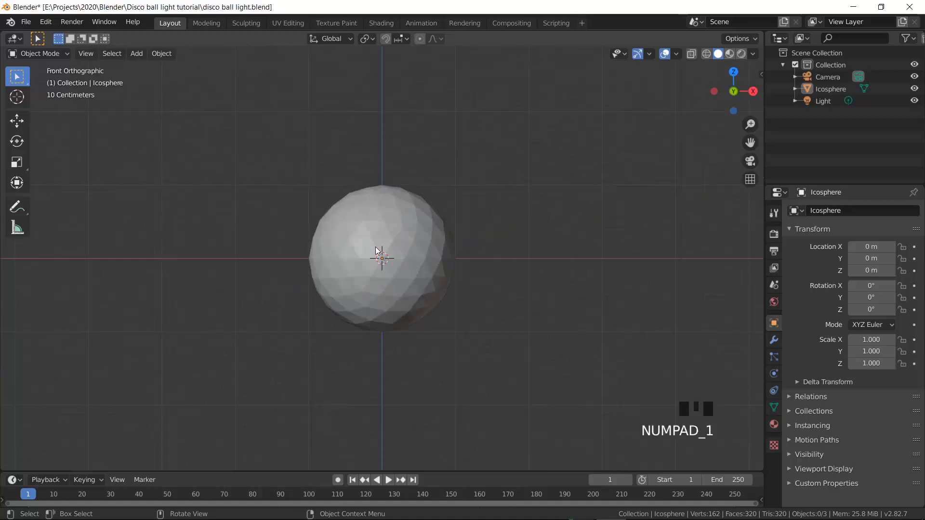
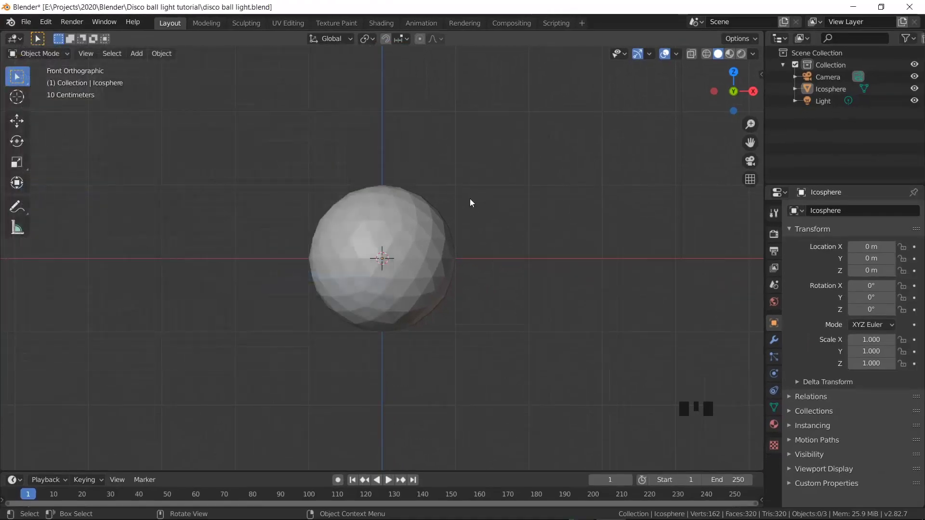
# In Edit Mode with X-ray on, delete the icosphere's top faces to leave an open bowl.
pyautogui.press('Tab')
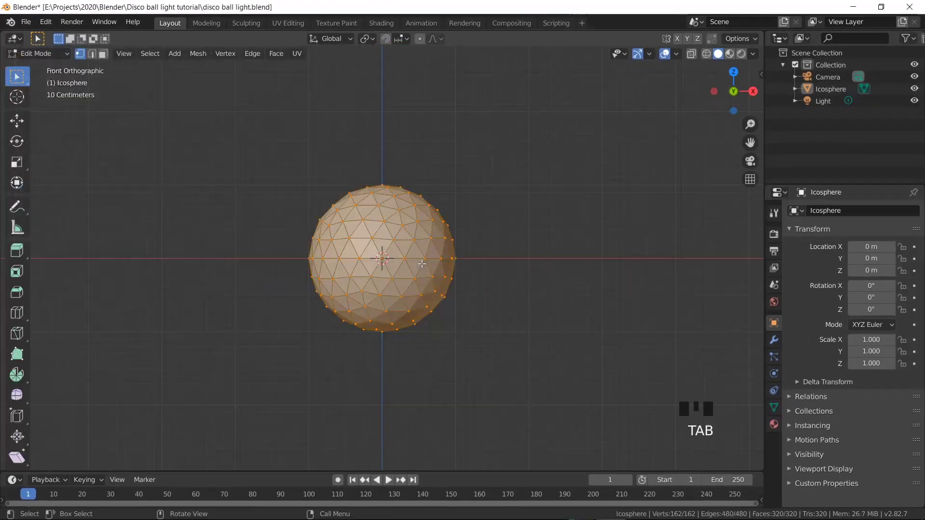
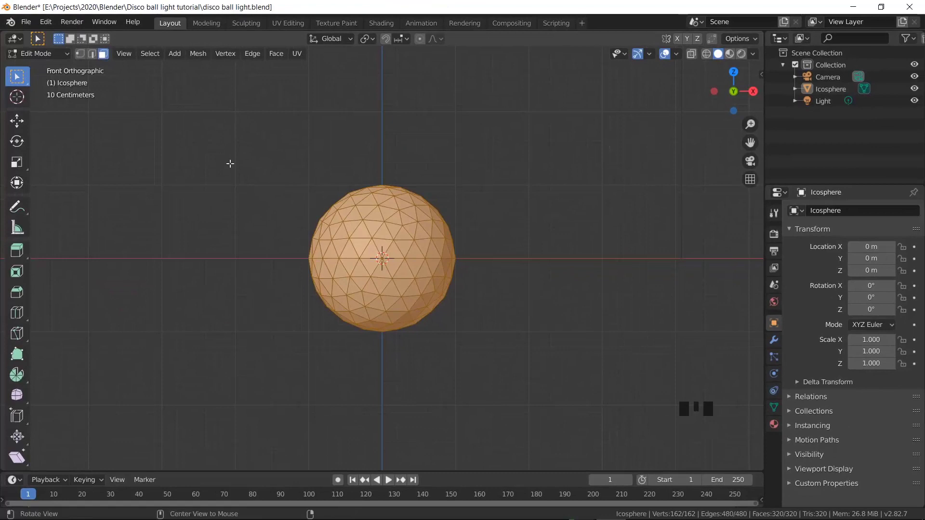
pyautogui.press('alt+z')
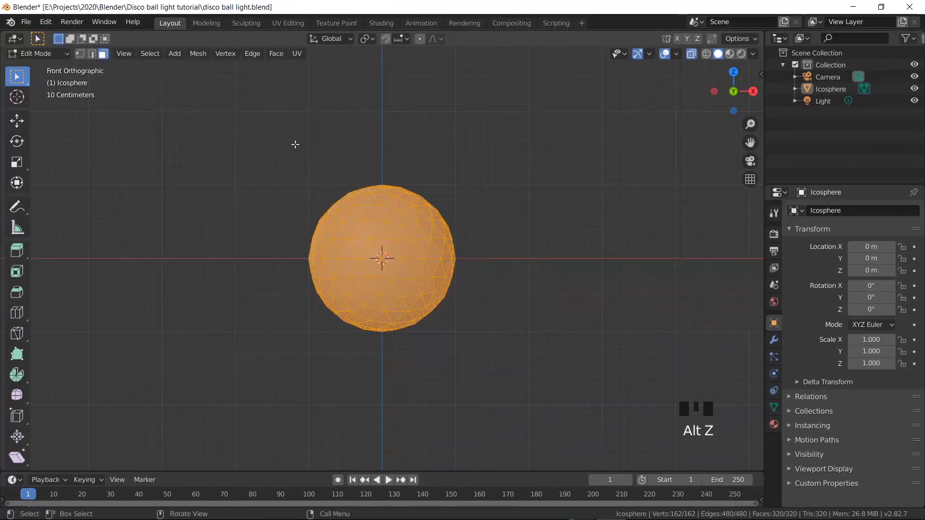
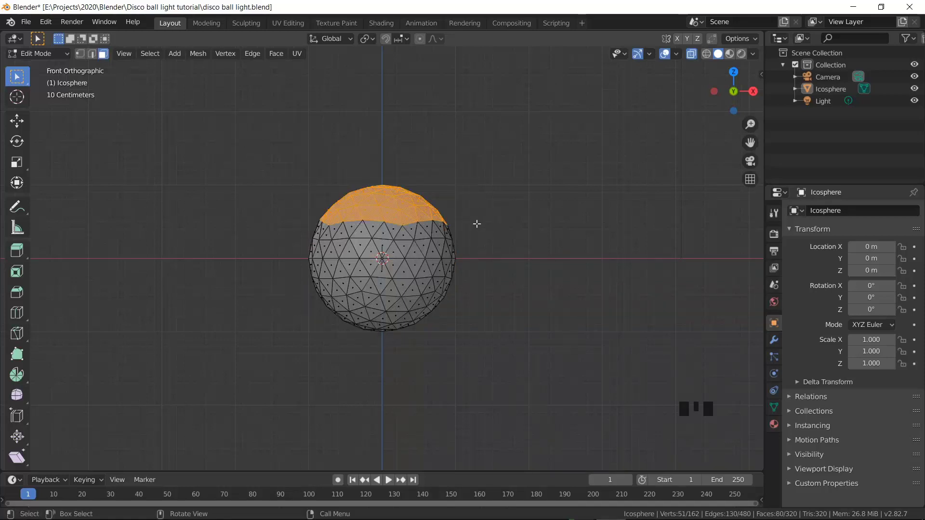
pyautogui.press('x')
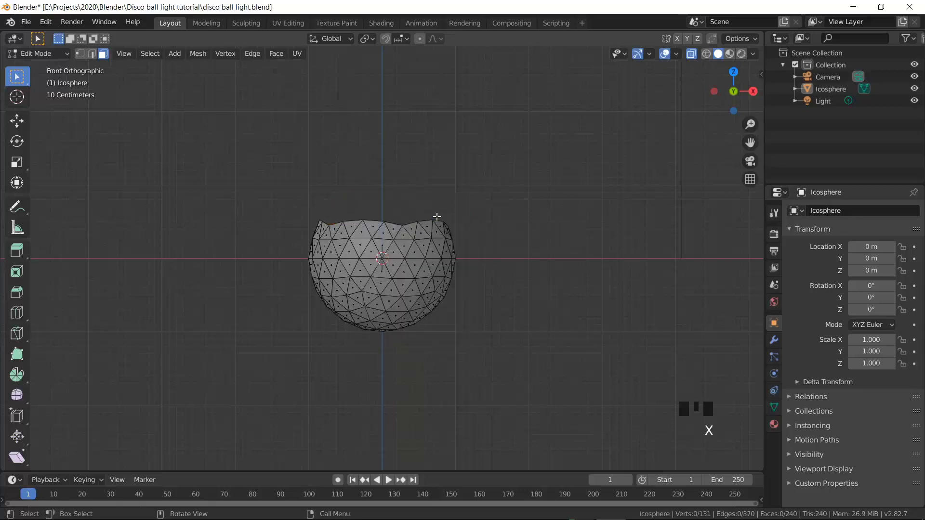
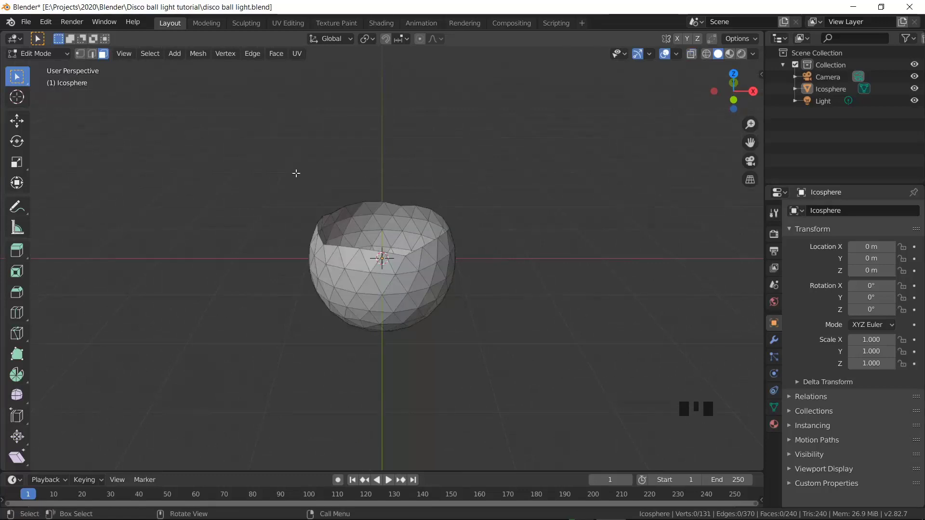
pyautogui.press('Tab')
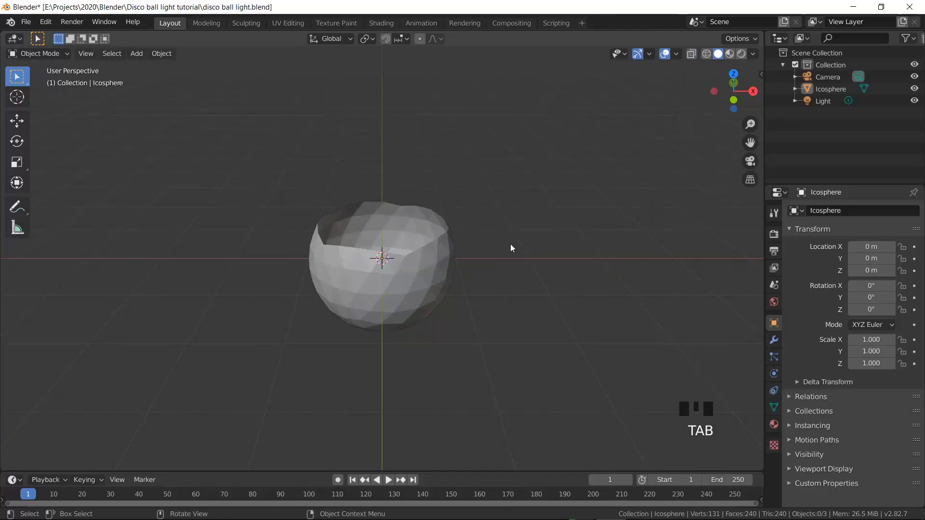
pyautogui.press('KP_1')
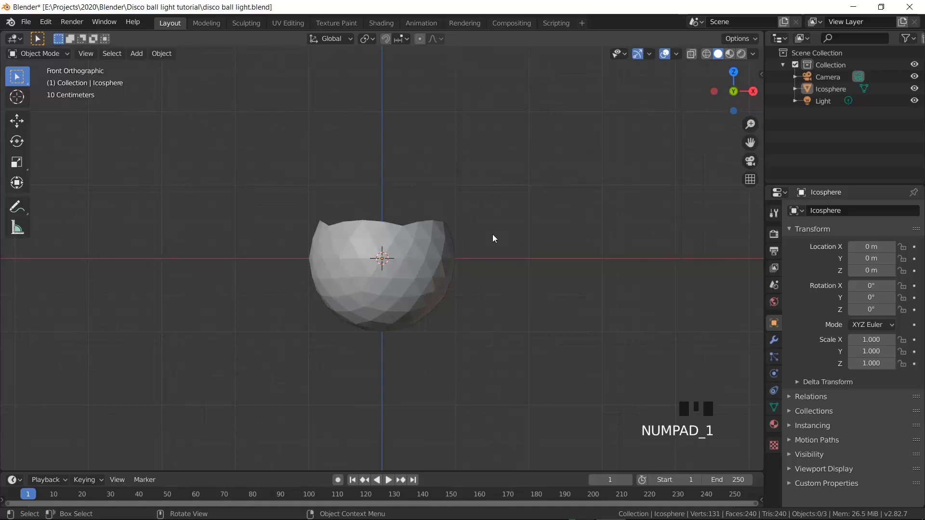
# Add a 32-vertex circle, raise it to the bowl's cut edge (about 0.41 m) and scale it to fit.
pyautogui.press('shift+a')
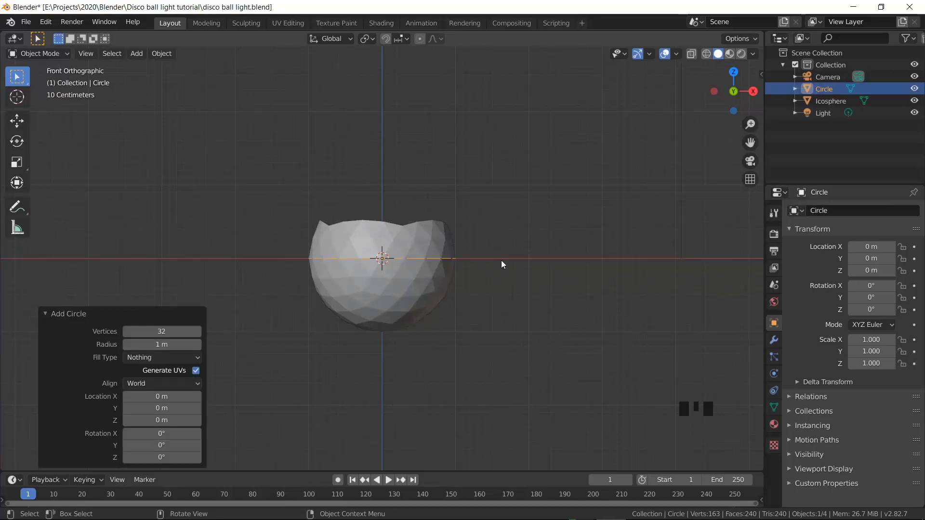
pyautogui.press('g')
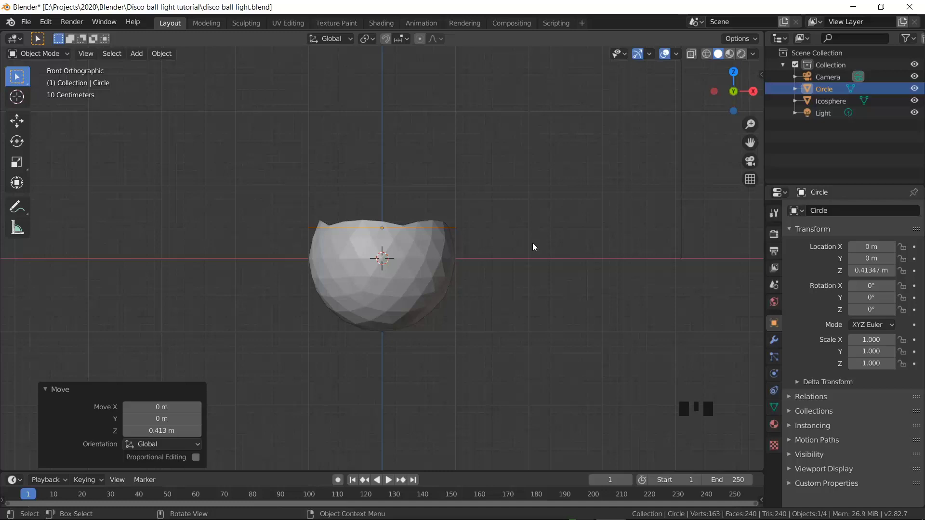
pyautogui.press('s')
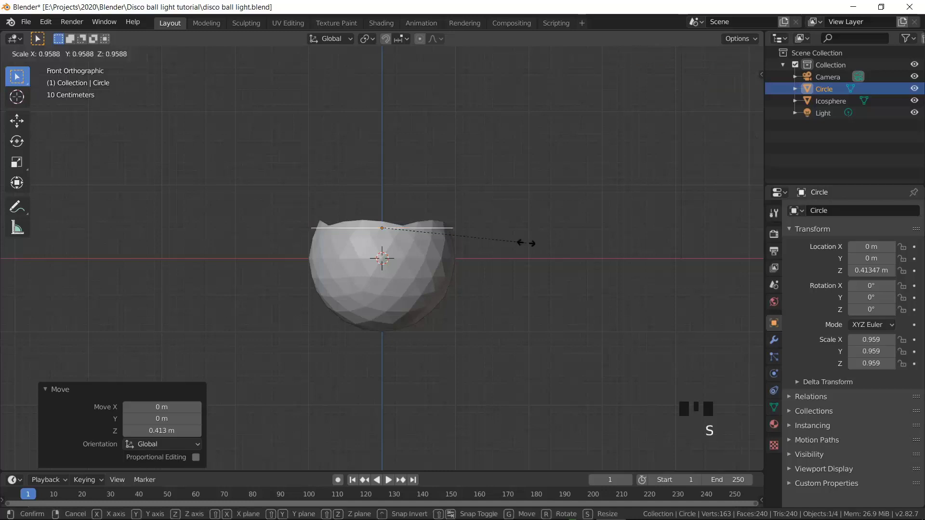
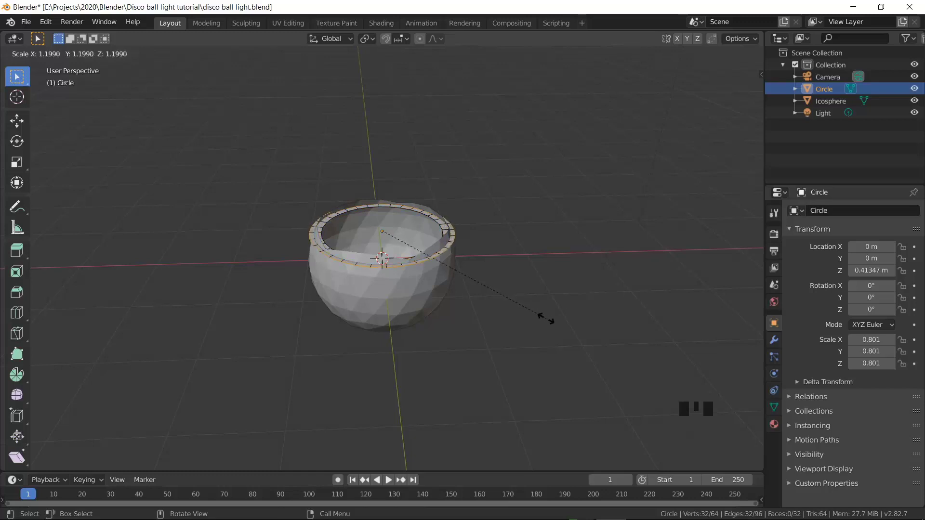
# Extrude and scale the circle upward into tapering bands forming the bulb's cap.
pyautogui.press('KP_1')
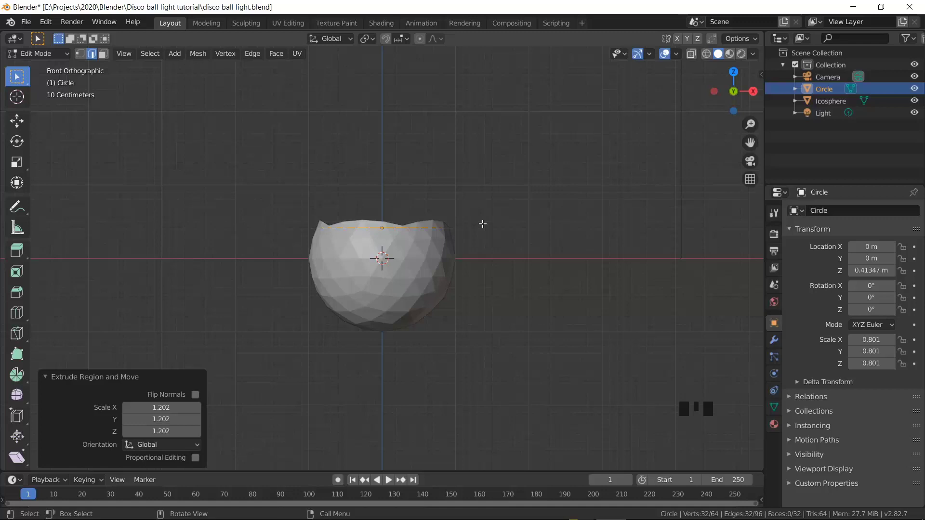
pyautogui.press('e')
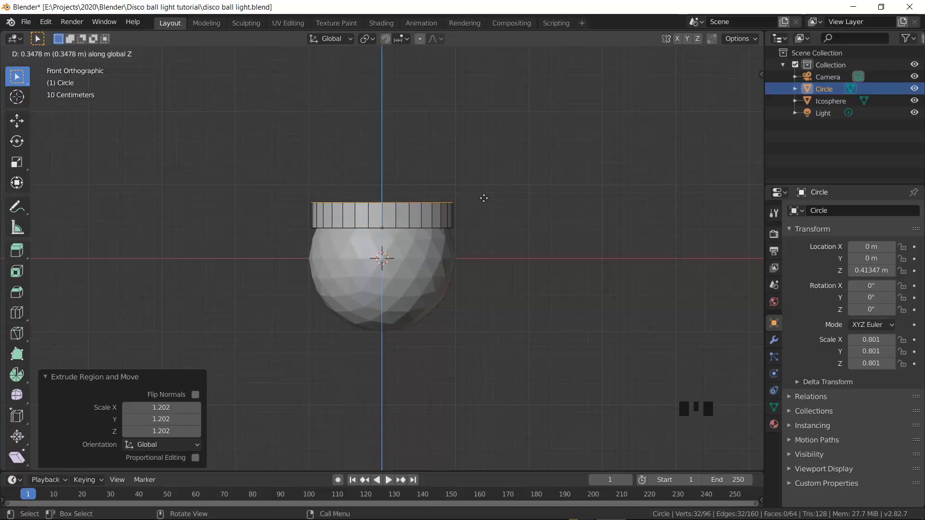
pyautogui.press('s')
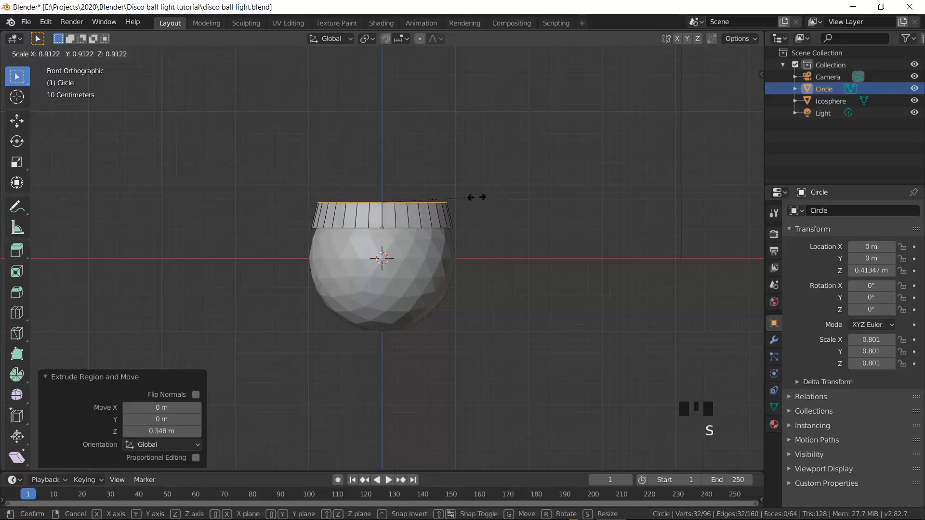
pyautogui.press('e')
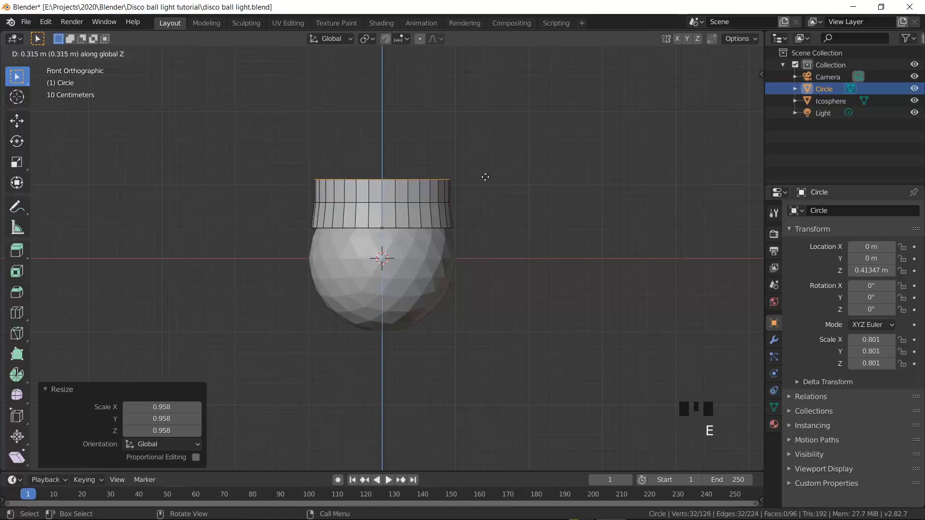
pyautogui.press('s')
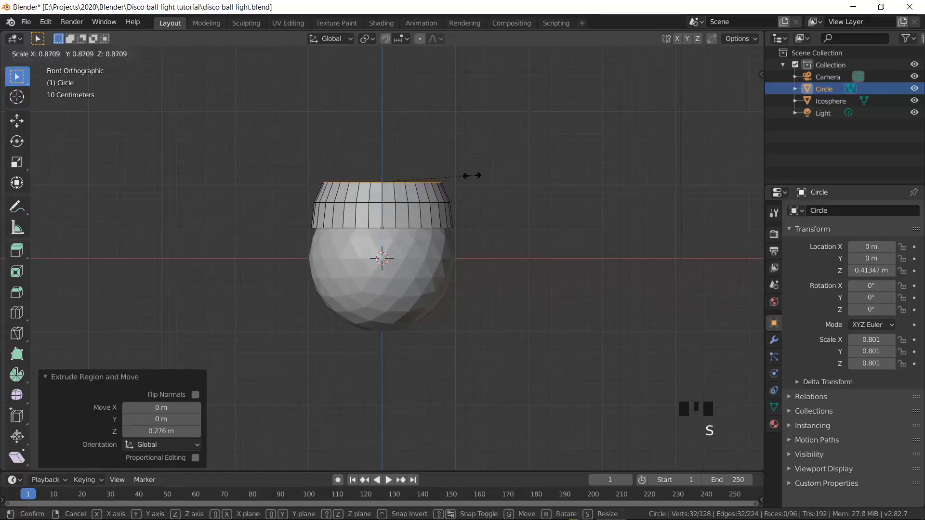
pyautogui.press('s')
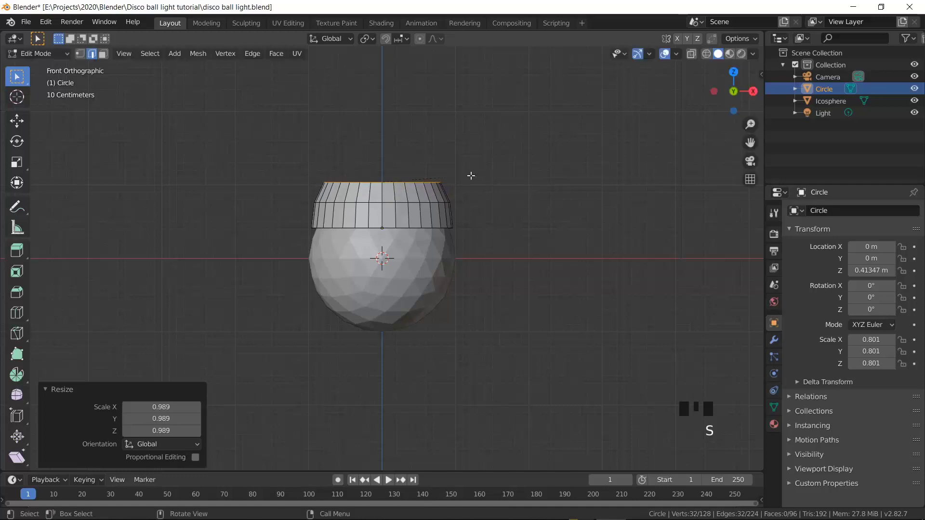
pyautogui.press('e')
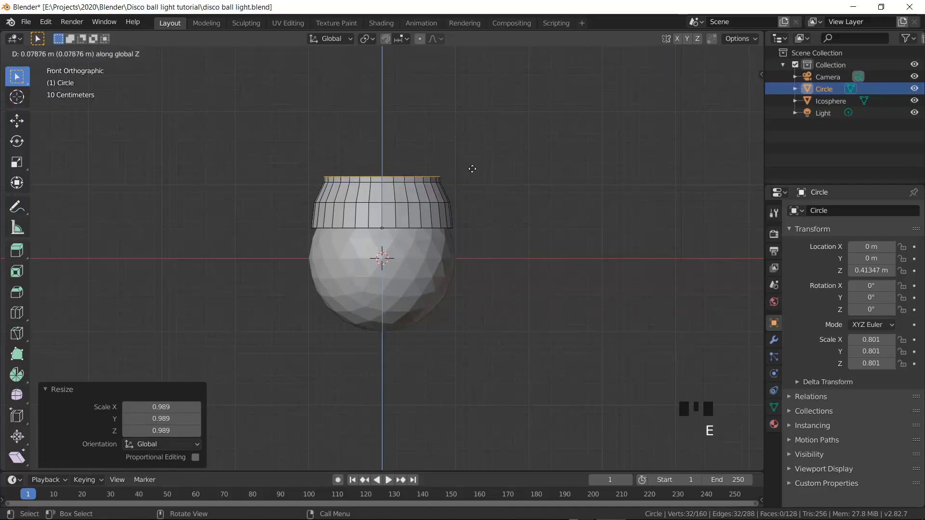
pyautogui.press('s')
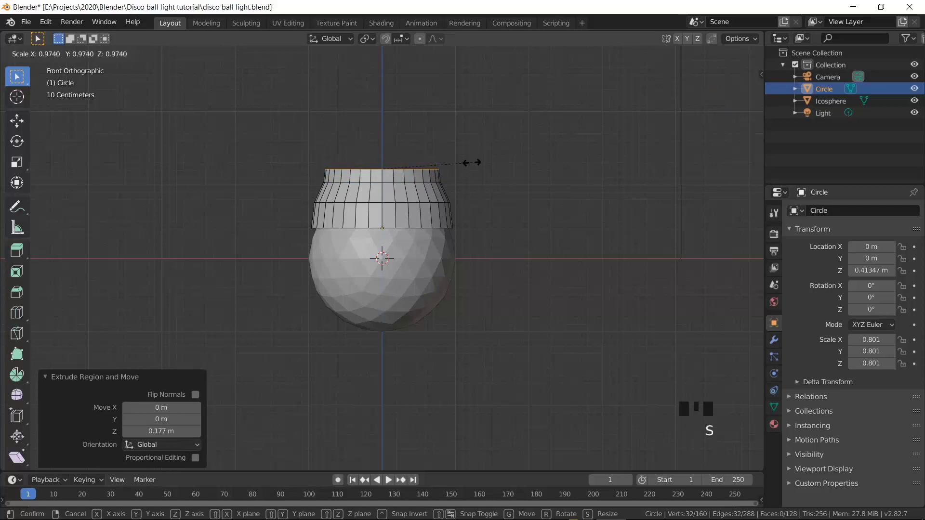
# Pull the top loop inward and extrude a narrow, taller neck column above the cap.
pyautogui.press('e')
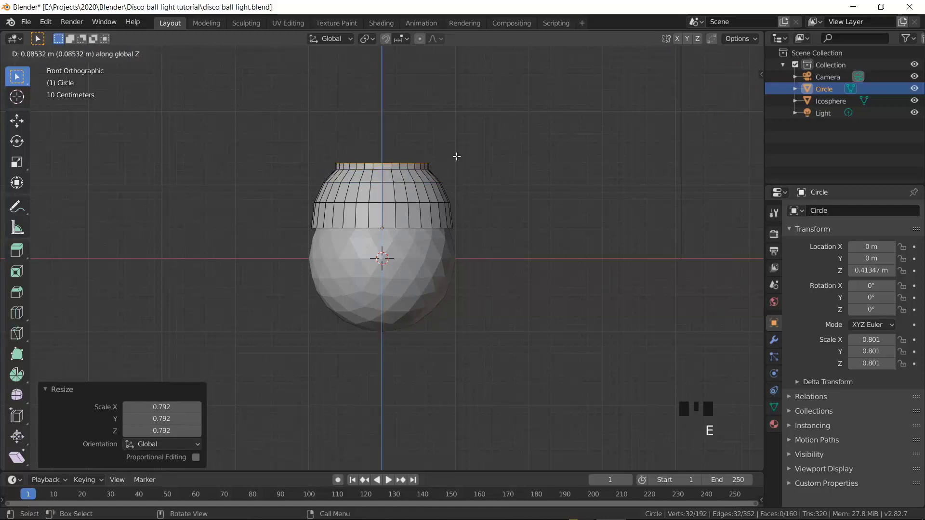
pyautogui.press('s')
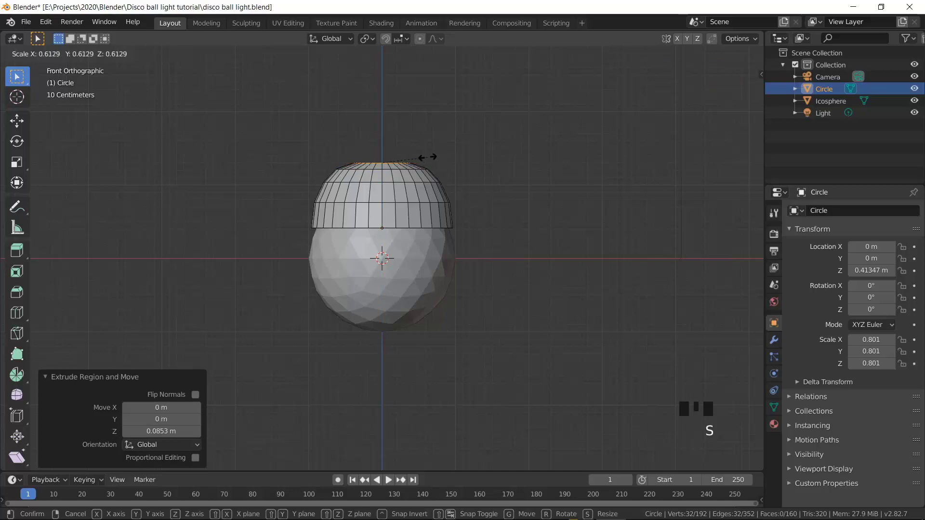
pyautogui.press('e')
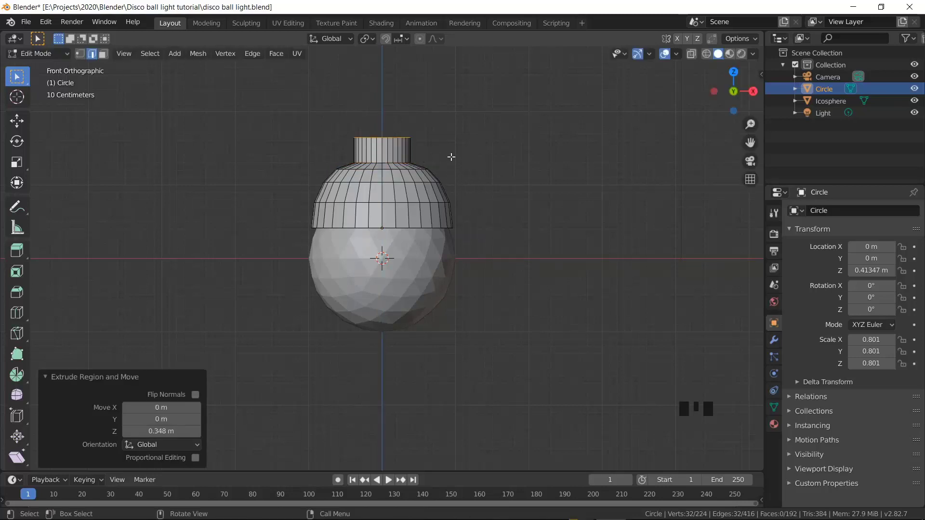
pyautogui.press('e')
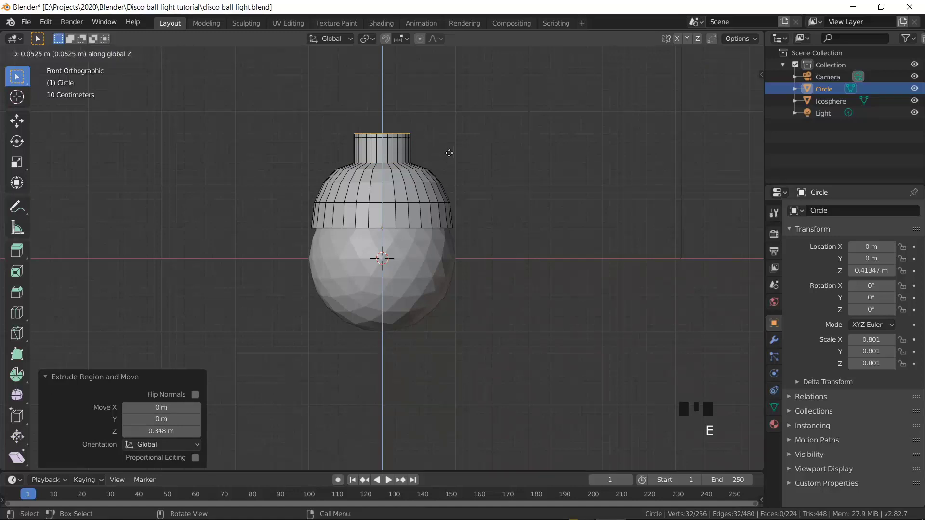
pyautogui.press('s')
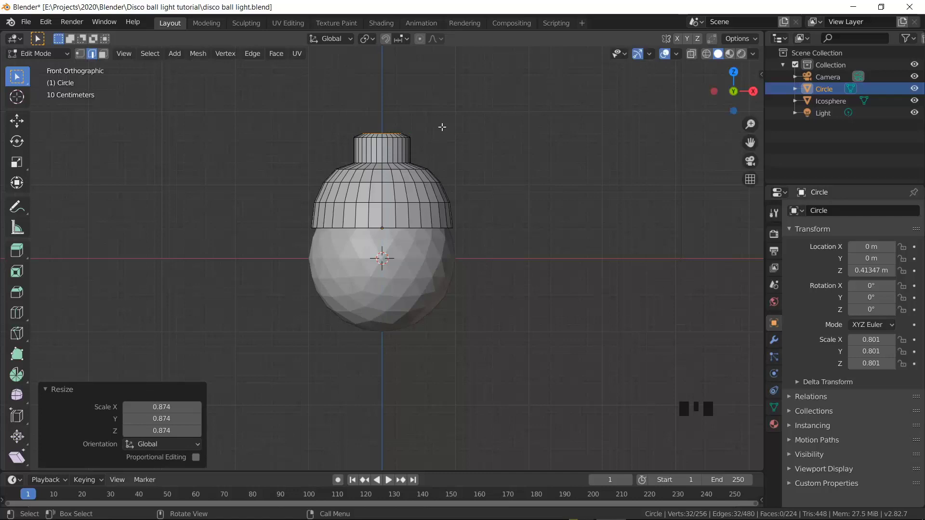
pyautogui.press('e')
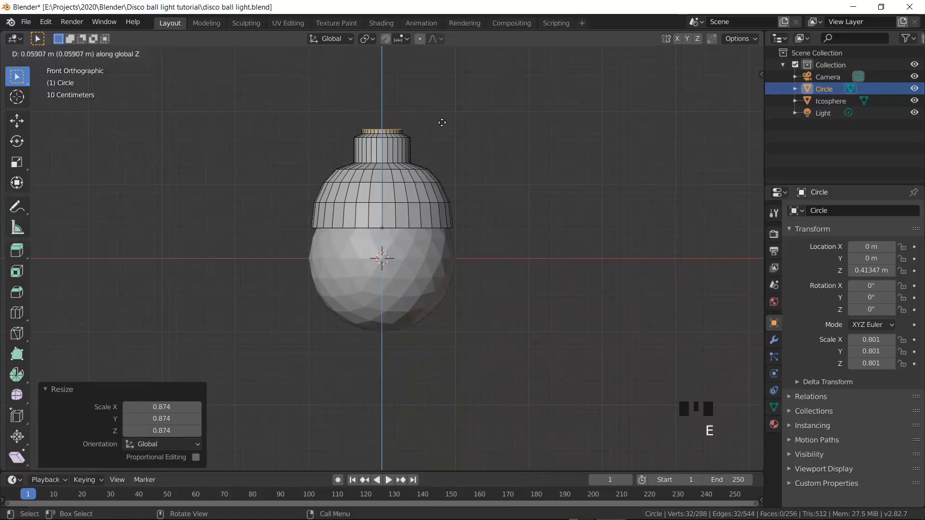
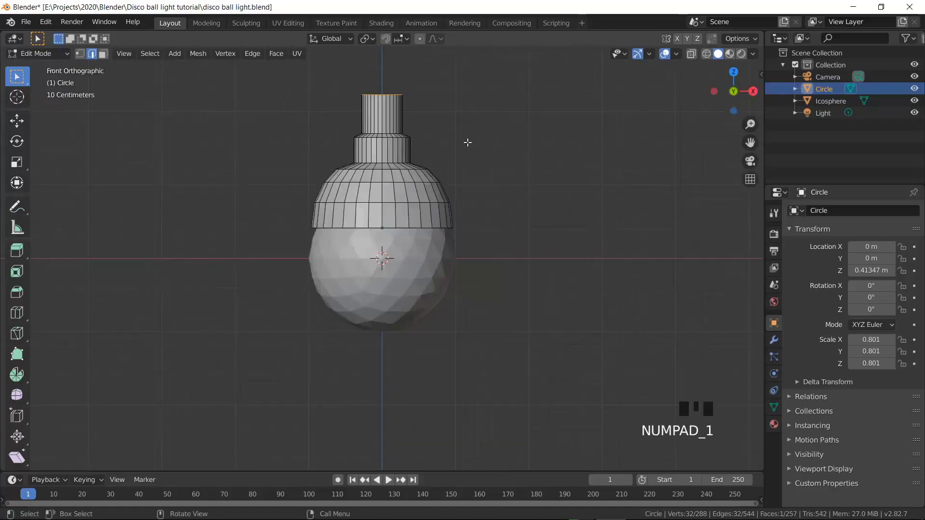
# Bevel the neck's top edge loop and return to Object Mode.
pyautogui.press('ctrl+b')
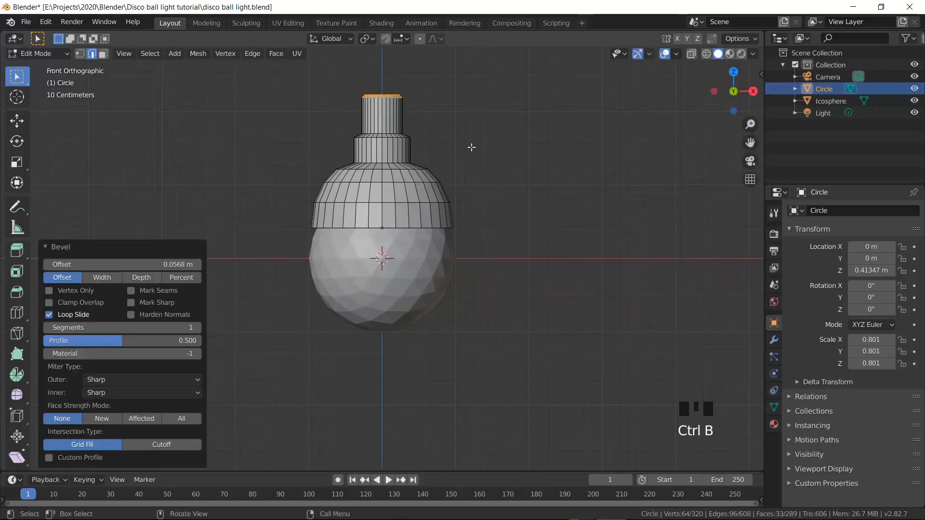
pyautogui.press('Tab')
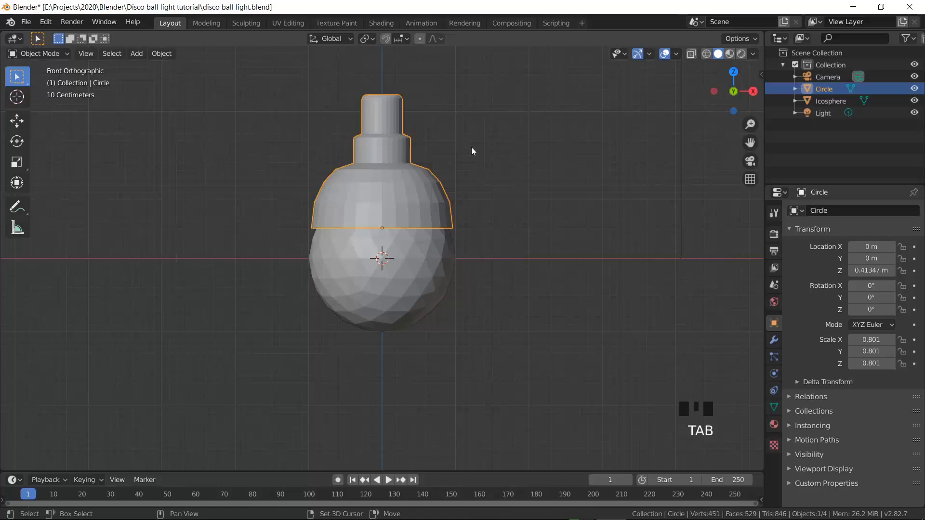
# Add a cylinder, make it very thin, rotate it 90° sideways and place it across the neck top as a short pin.
pyautogui.click(471, 149)
pyautogui.press('shift+a')
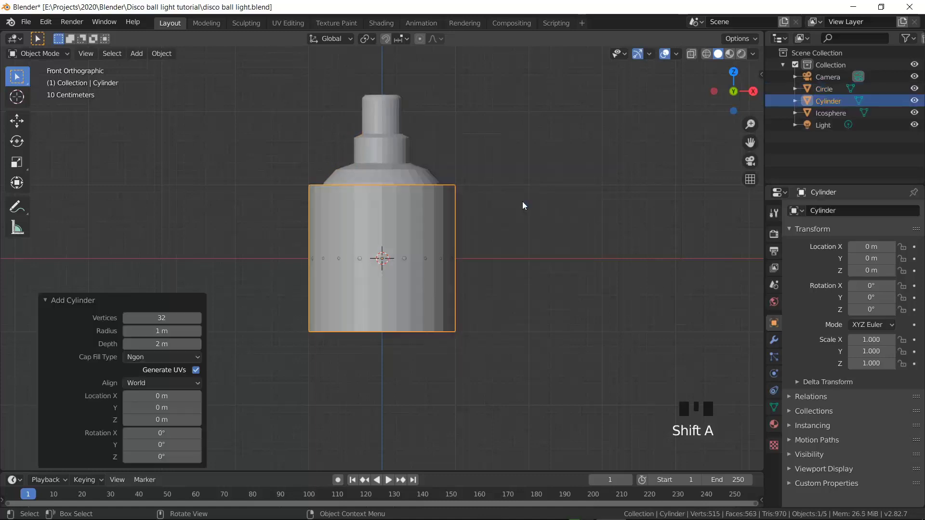
pyautogui.press('g')
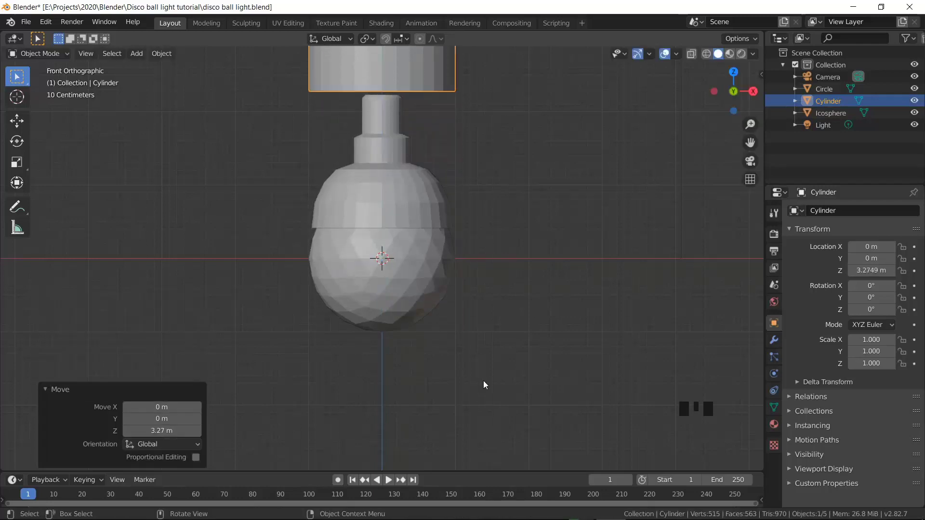
pyautogui.moveTo(484, 392); pyautogui.dragTo(519, 288)
pyautogui.press('s')
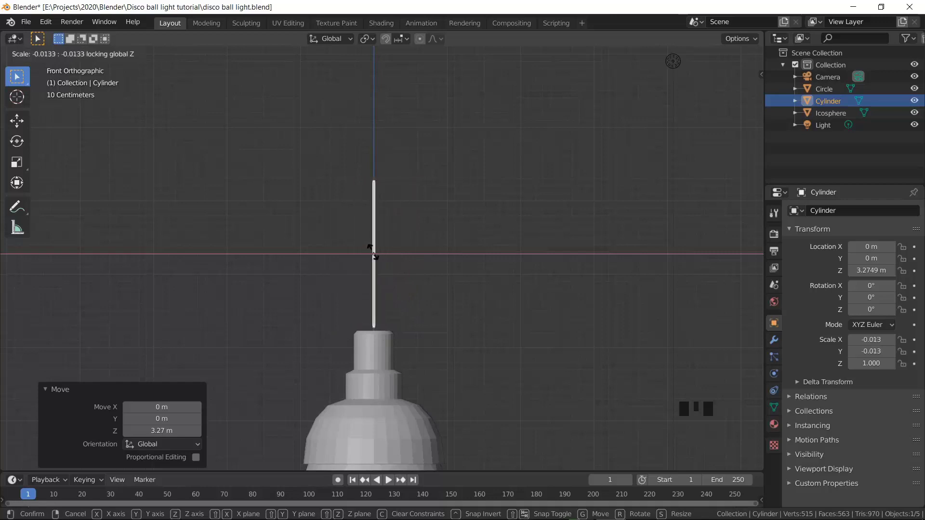
pyautogui.press('r')
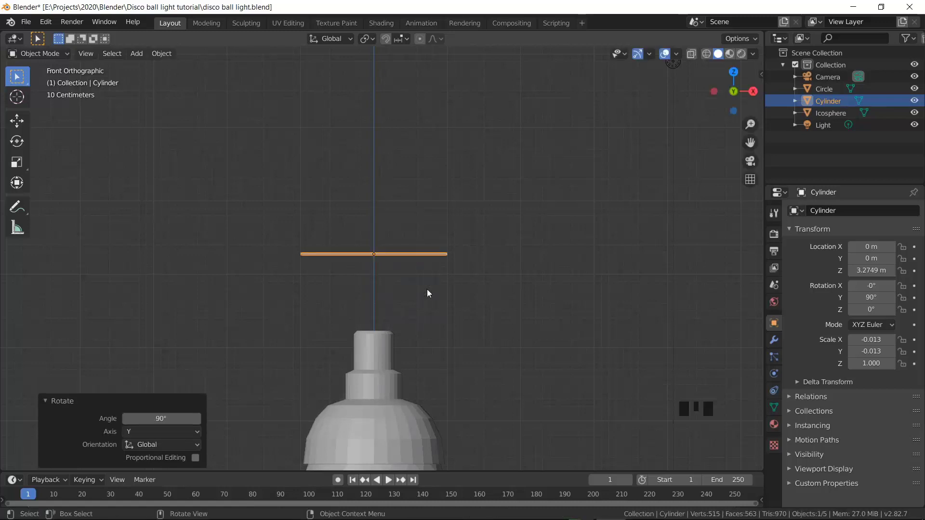
pyautogui.press('g')
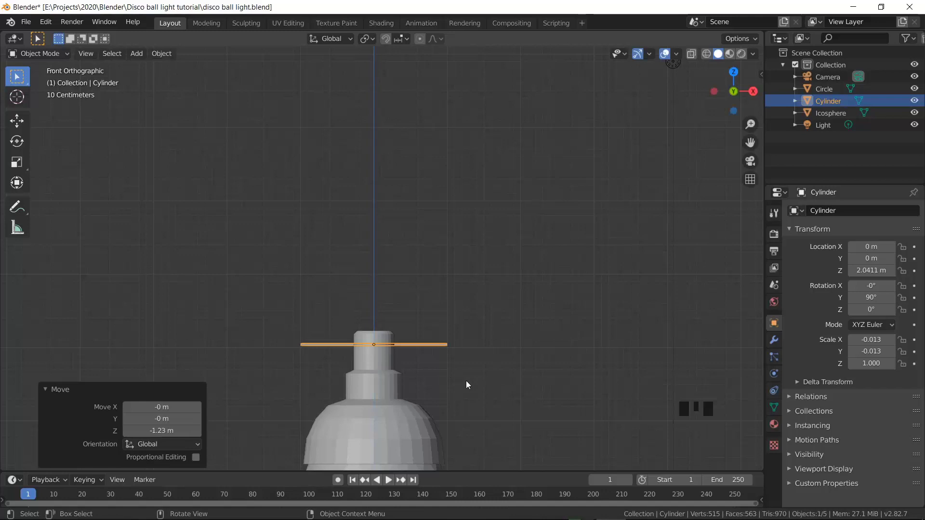
pyautogui.press('s')
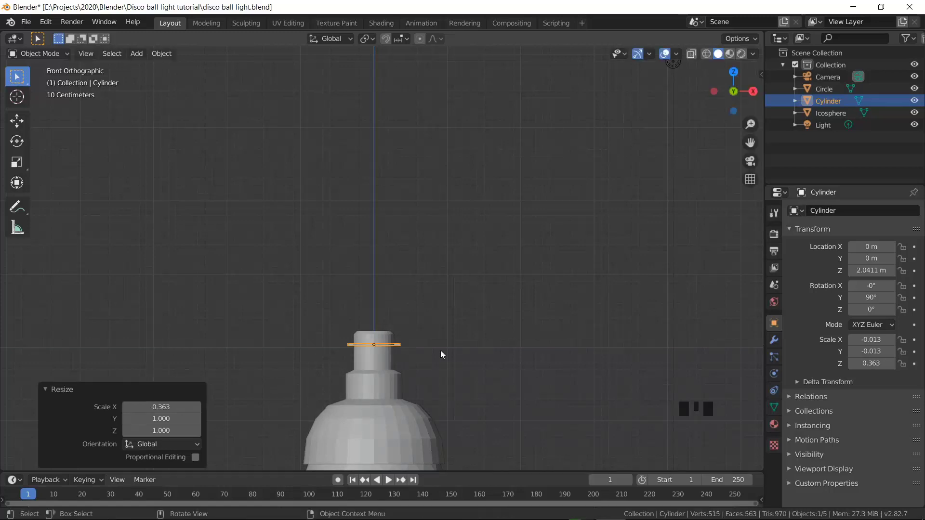
# Reframe the view to see the whole bulb with its pin from the front.
pyautogui.click(442, 352)
pyautogui.moveTo(444, 388); pyautogui.dragTo(478, 253)
pyautogui.click(477, 253)
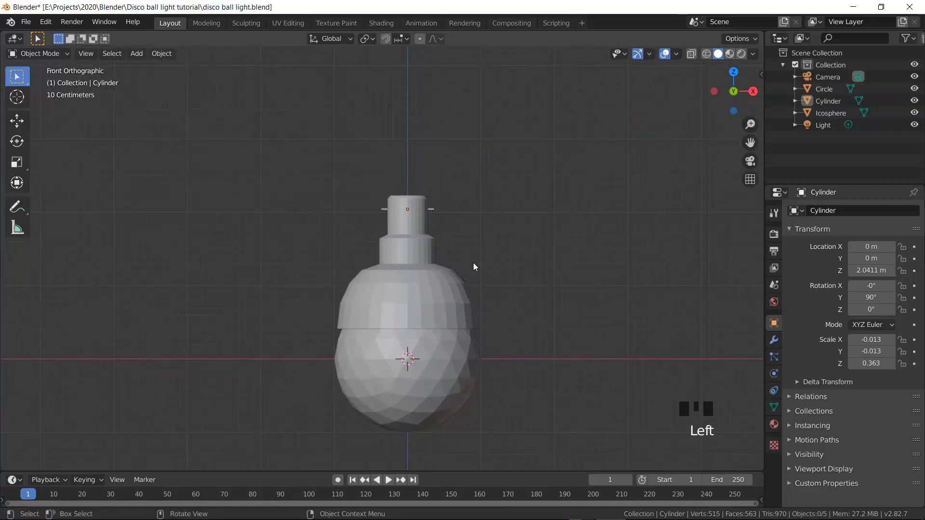
pyautogui.moveTo(508, 238); pyautogui.dragTo(497, 222)
pyautogui.press('KP_1')
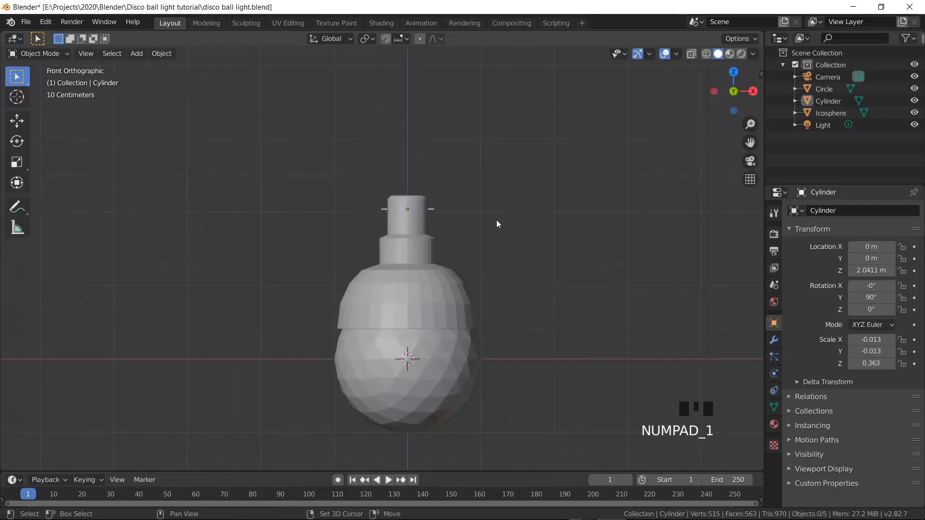
# Add a cube, raise it above the neck and shrink it to about 0.068.
pyautogui.press('shift+a')
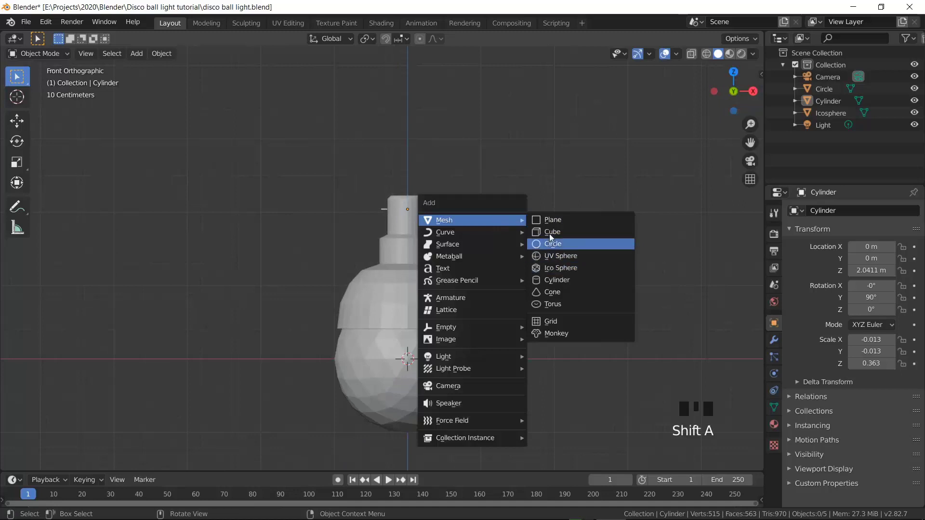
pyautogui.press('g')
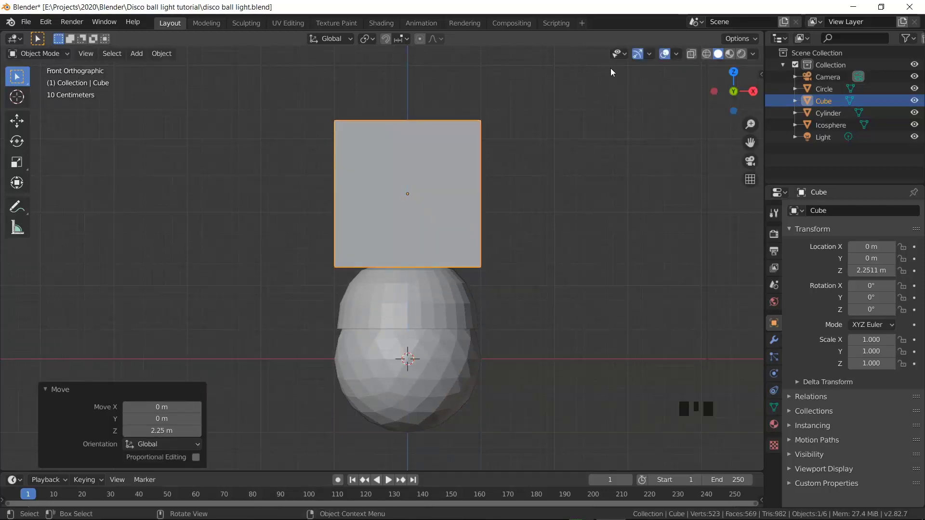
pyautogui.press('KP_7')
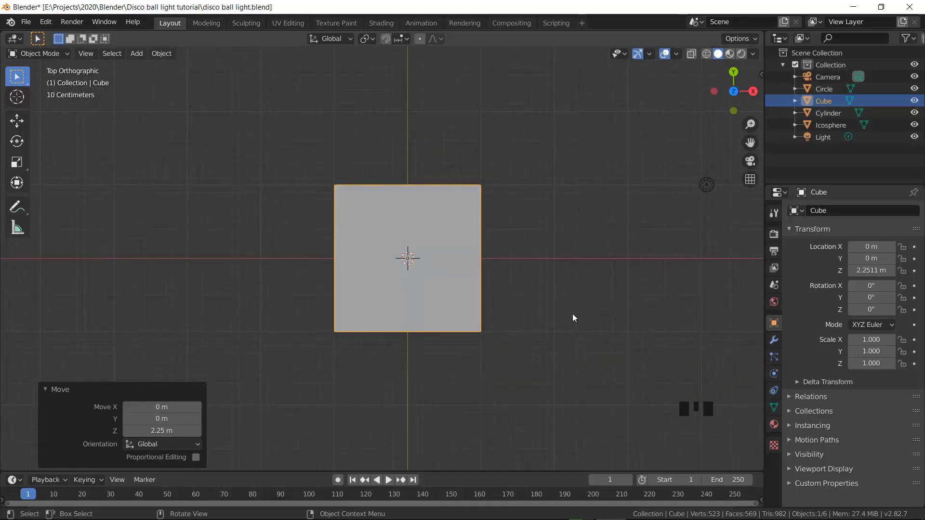
pyautogui.press('s')
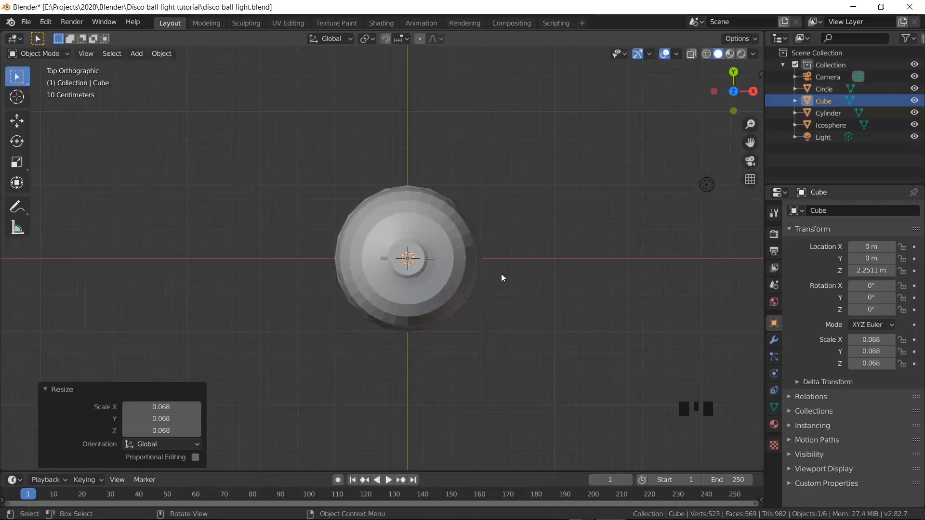
# Give the cube a Subdivision Surface modifier with Render and Viewport levels 3.
pyautogui.click(779, 338)
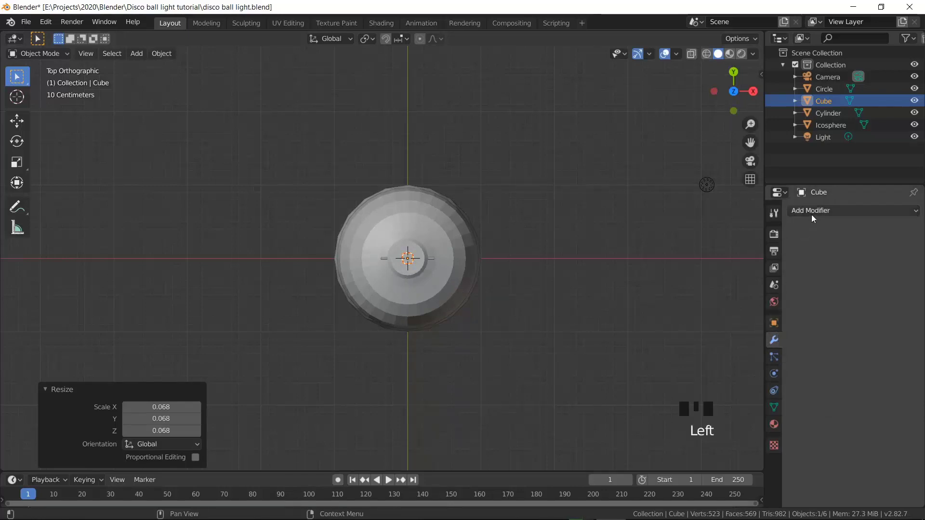
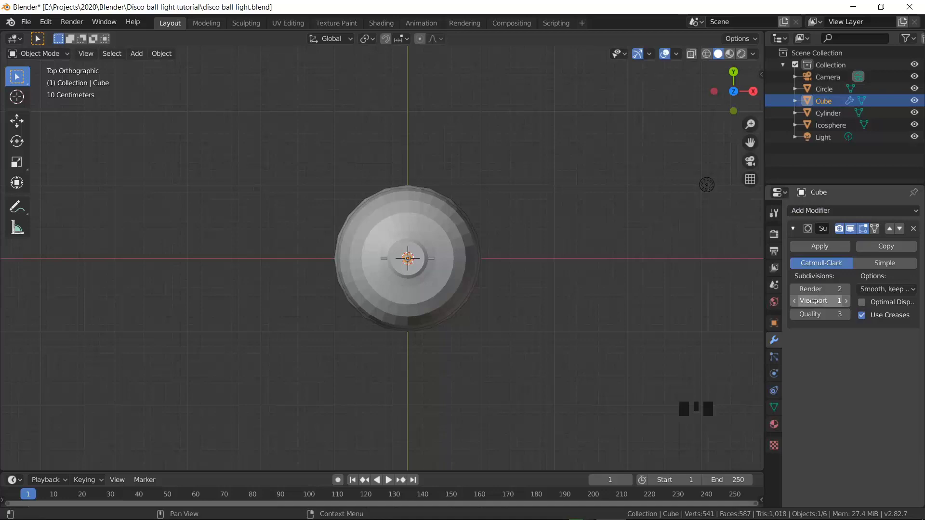
pyautogui.click(848, 295)
pyautogui.moveTo(848, 306); pyautogui.dragTo(846, 300)
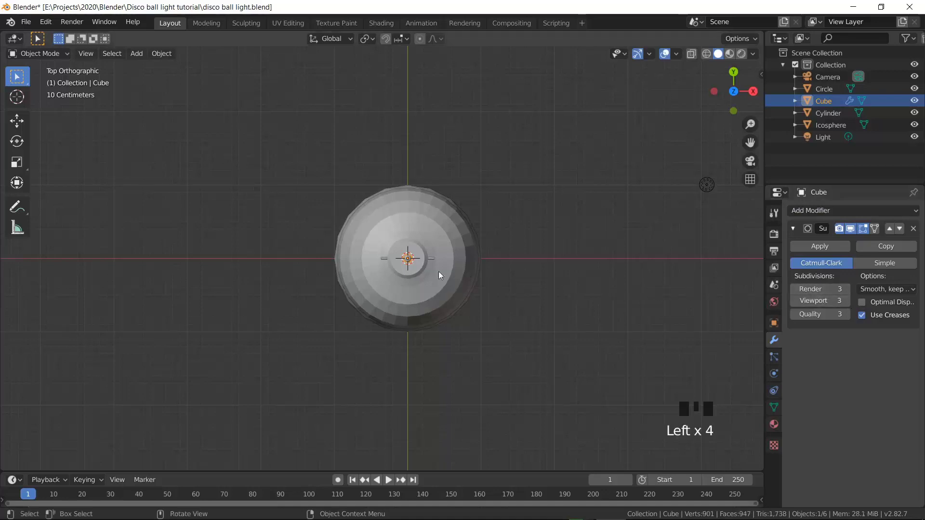
pyautogui.scroll(3)
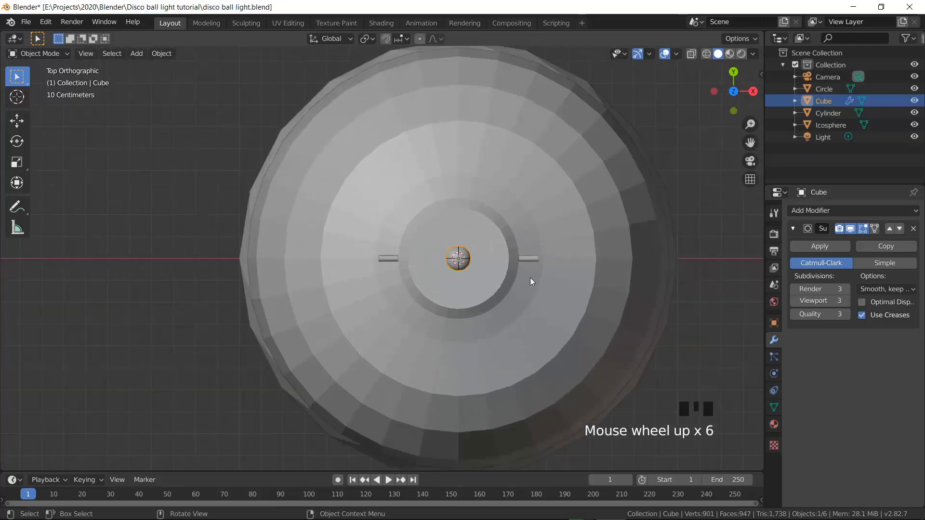
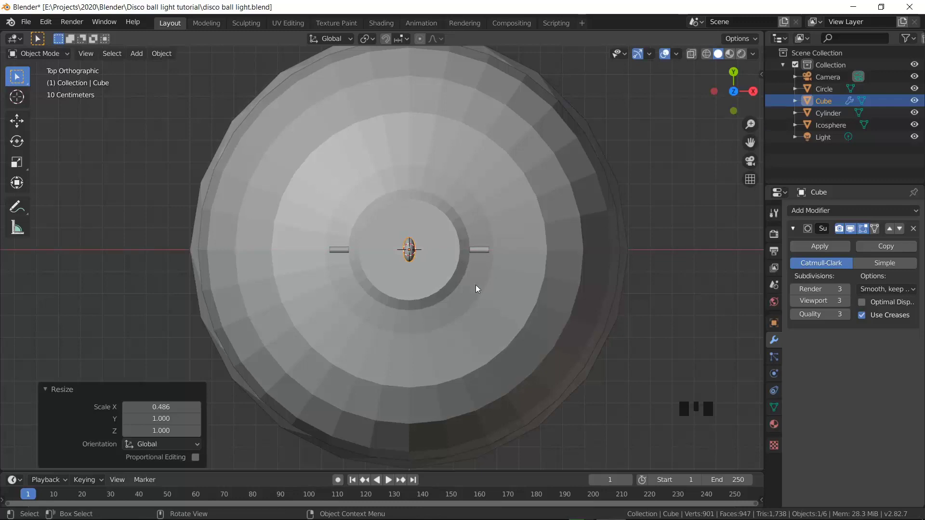
# Flatten the rounded spot vertically and lower it onto the neck's top.
pyautogui.press('KP_1')
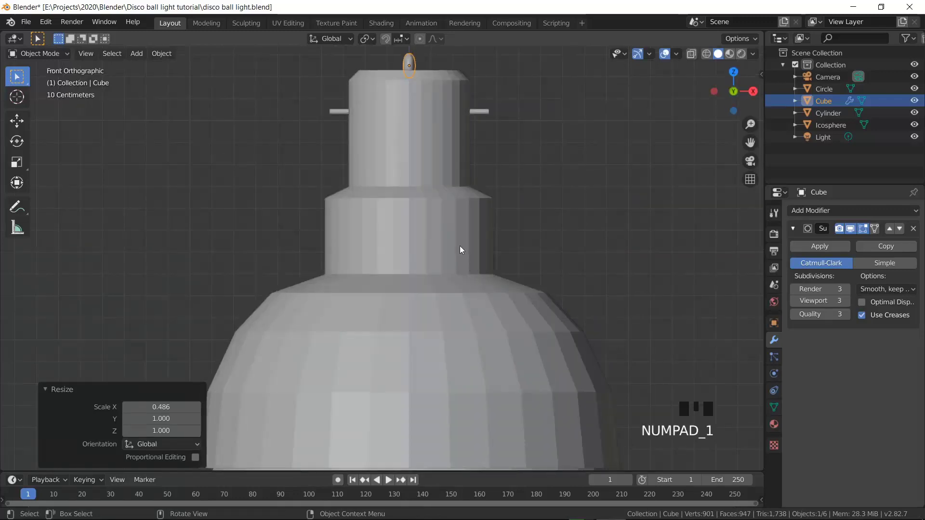
pyautogui.press('s')
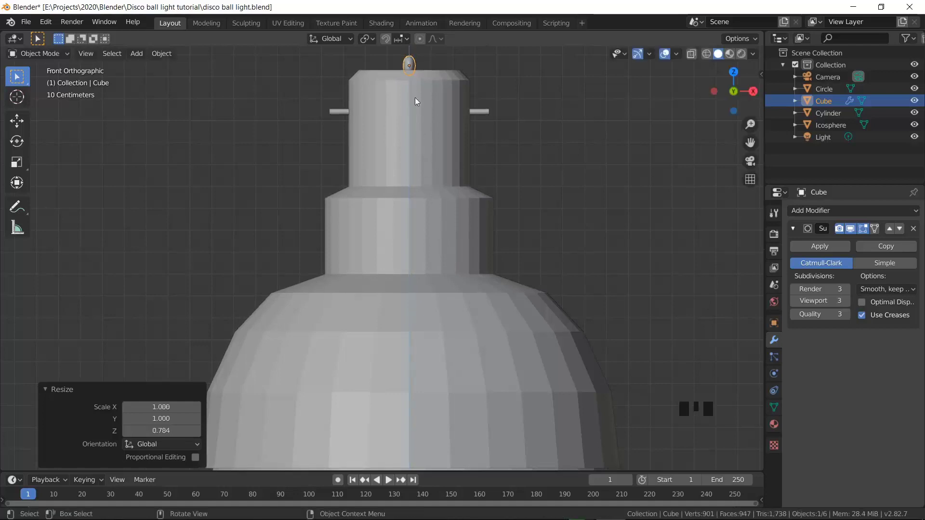
pyautogui.rightClick(411, 61)
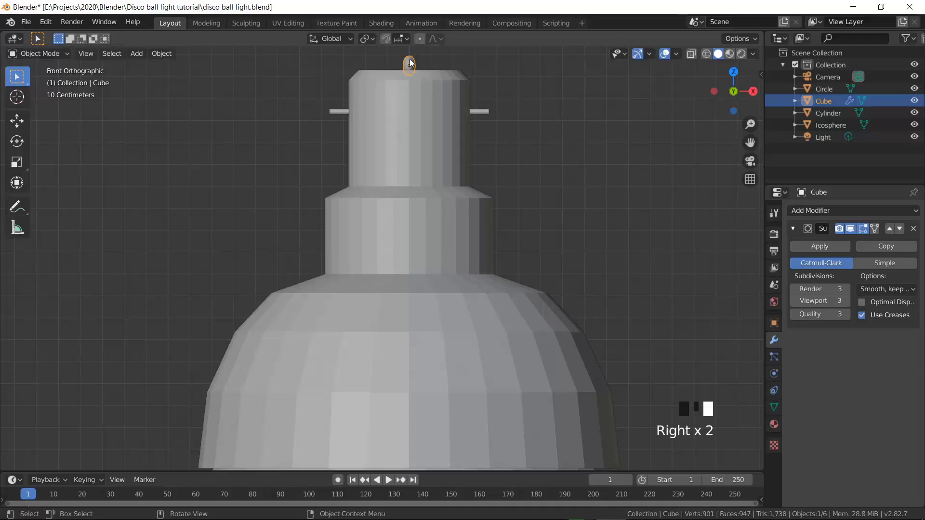
pyautogui.press('g')
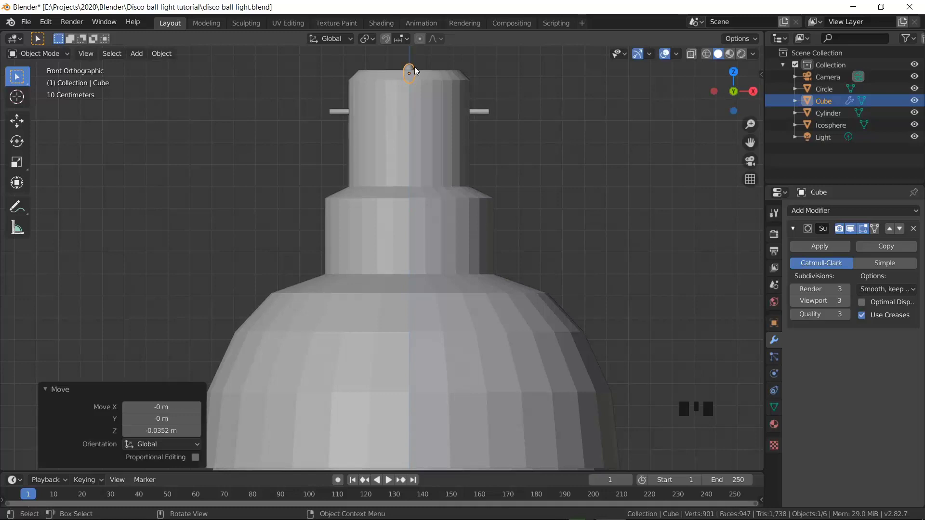
# Apply the subdivision, slide the spot along X, and mirror it on X around the Circle to make a pair.
pyautogui.click(811, 248)
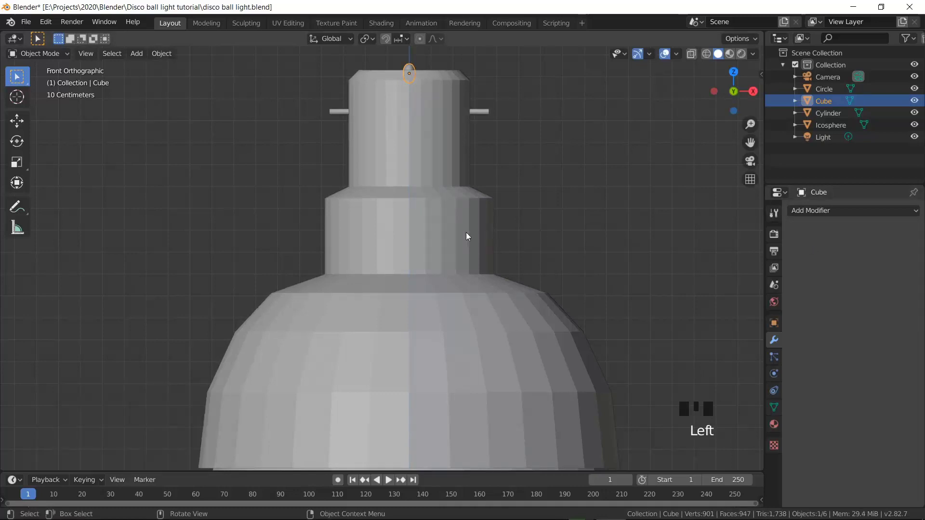
pyautogui.press('KP_7')
pyautogui.press('g')
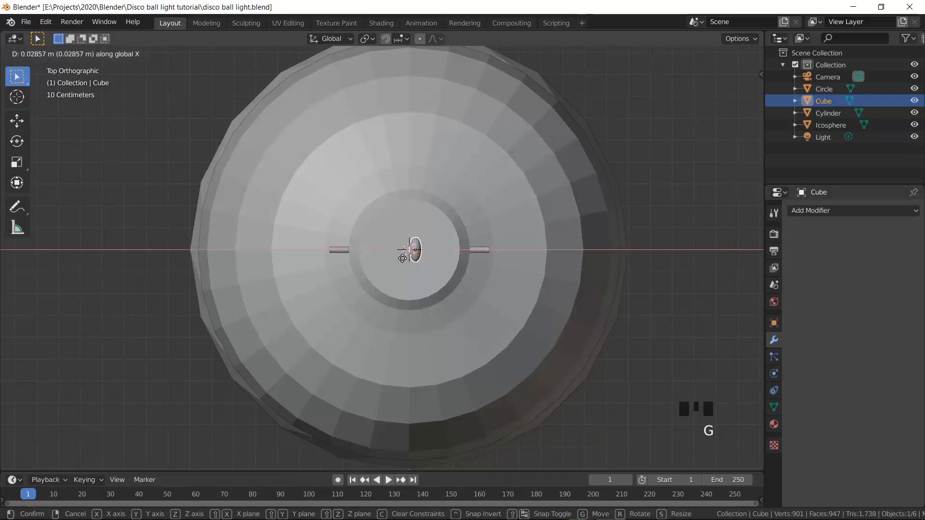
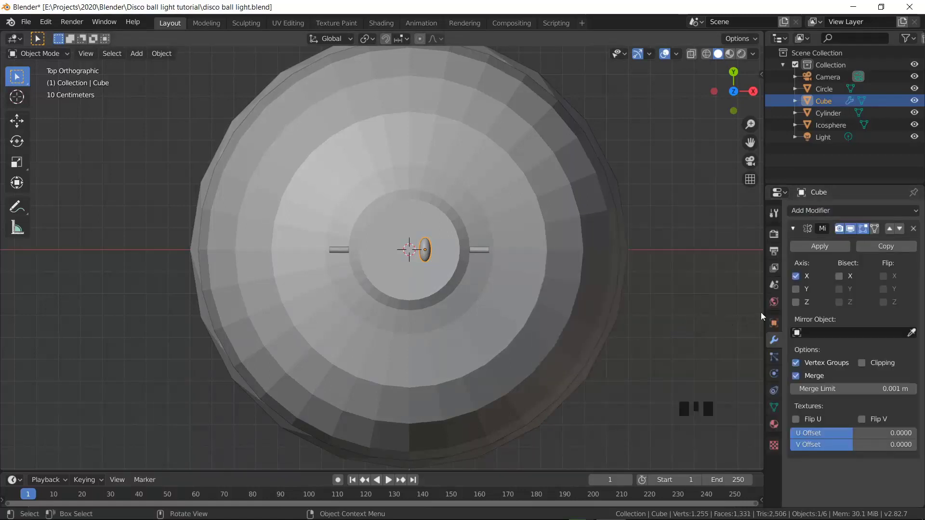
pyautogui.click(911, 337)
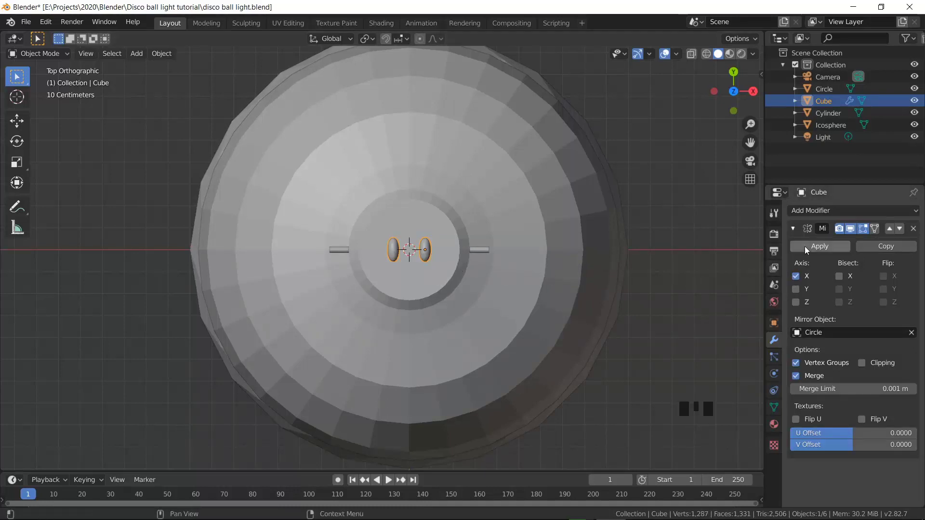
pyautogui.click(806, 248)
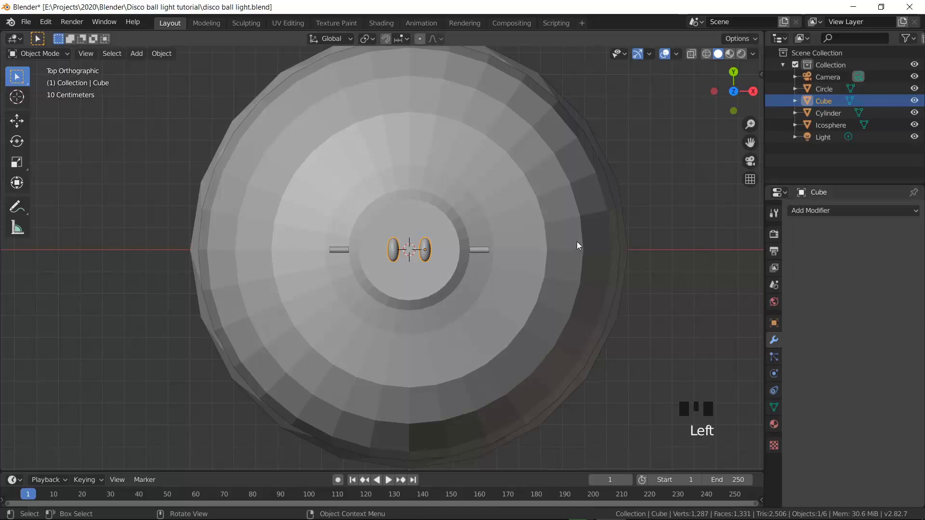
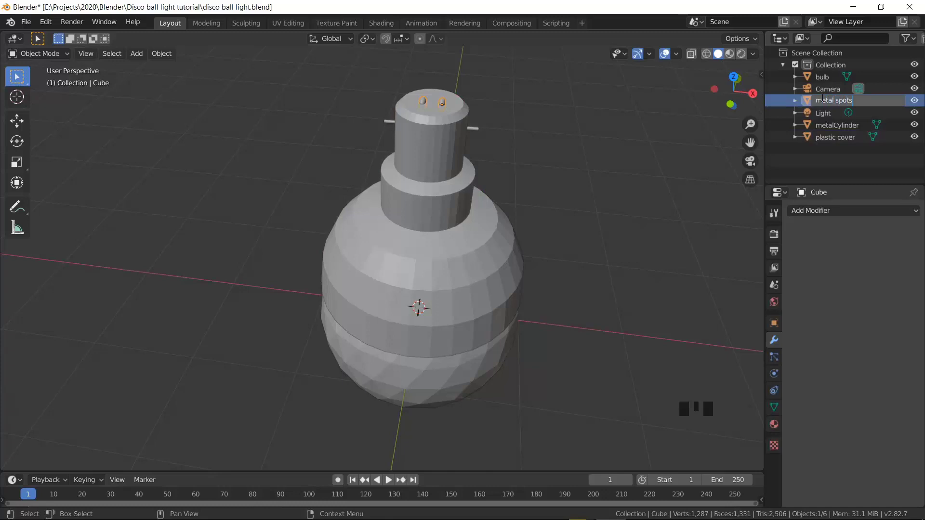
# Confirm the 'metal spots' name, clear the selection and save the Blender file.
pyautogui.press('KP_1')
pyautogui.click(695, 181)
pyautogui.press('KP_1')
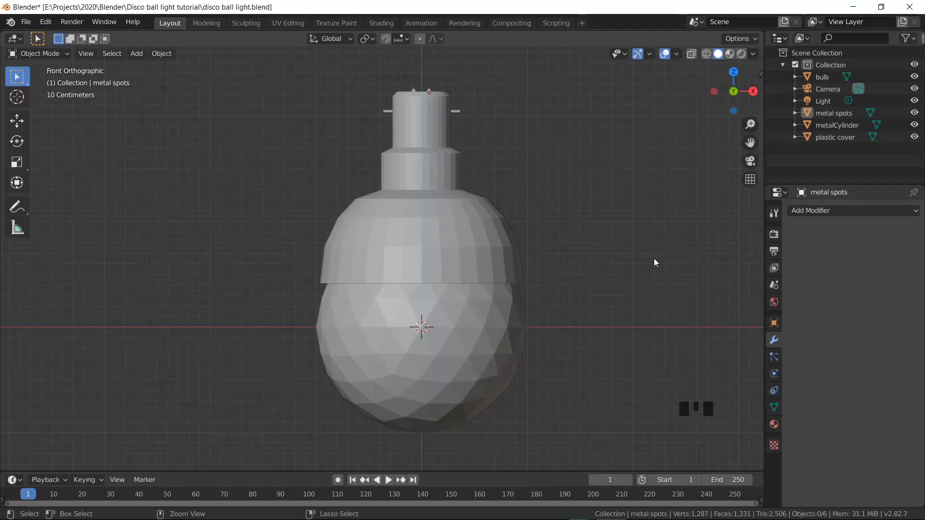
pyautogui.press('ctrl+s')
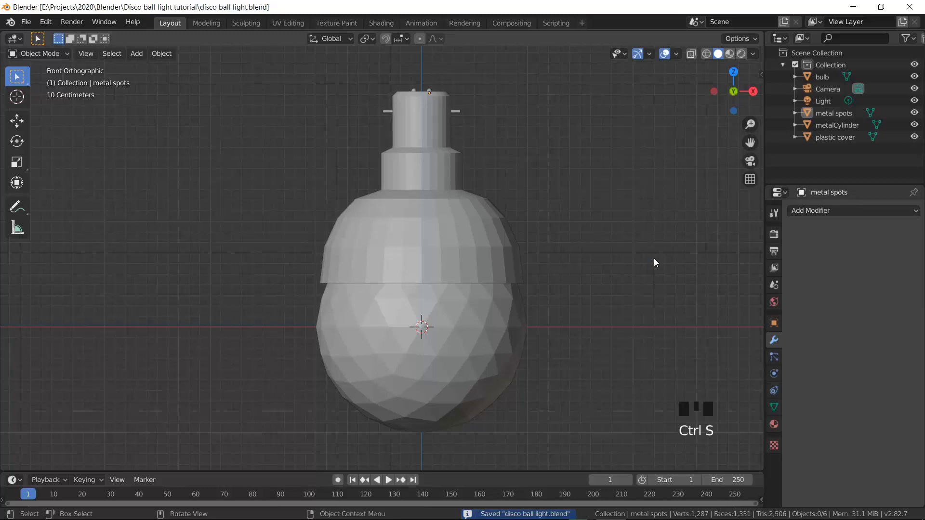
# Give the plastic cover a Subdivision Surface modifier with viewport level raised toward 4.
pyautogui.click(482, 263)
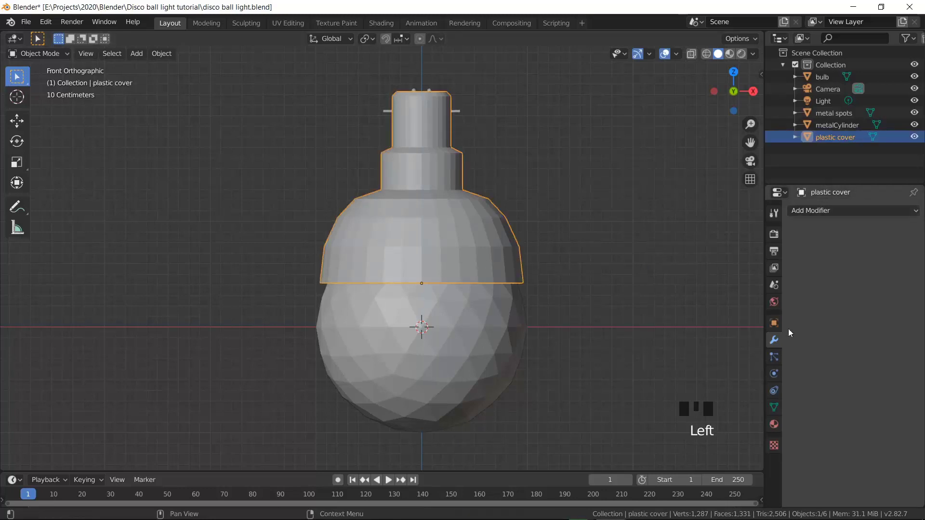
pyautogui.click(779, 343)
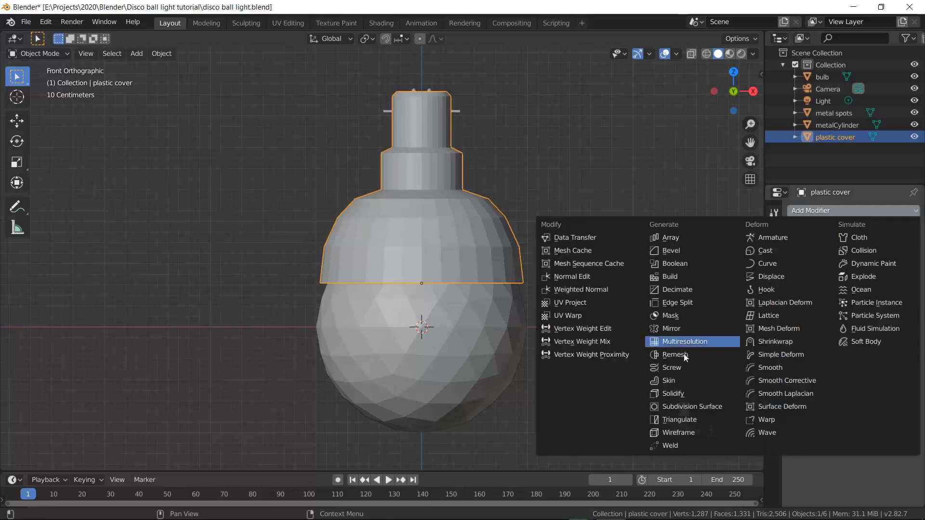
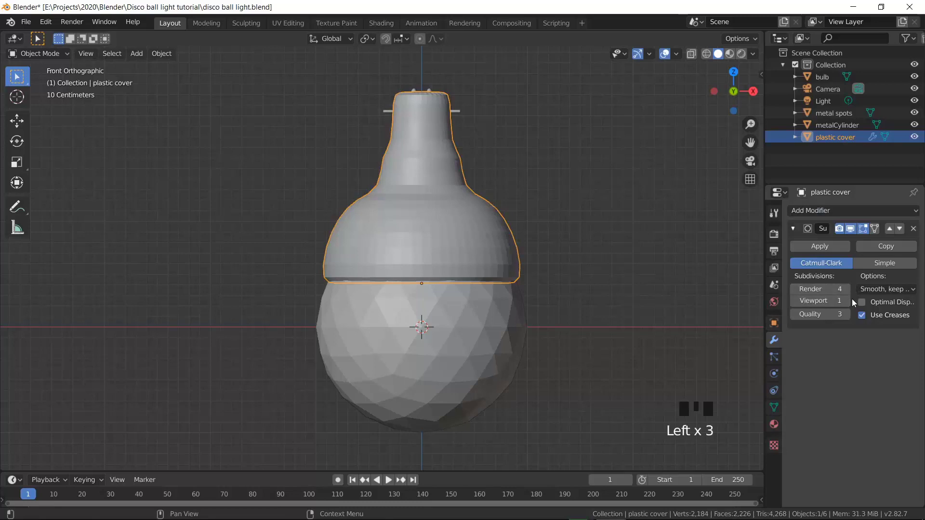
pyautogui.click(851, 305)
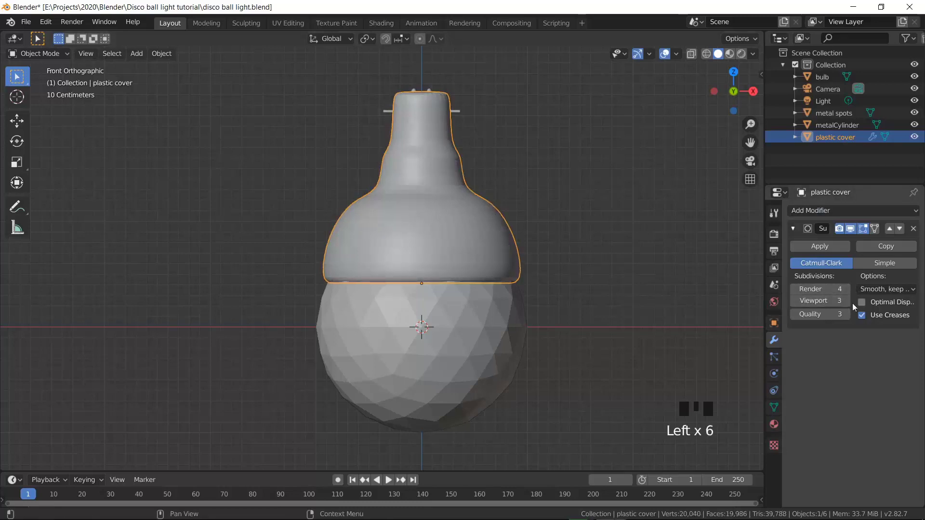
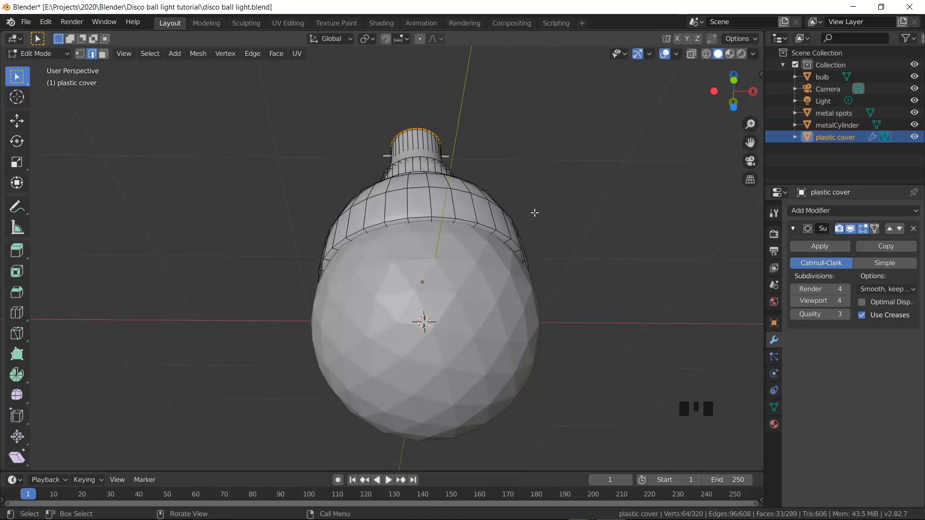
# Add edge loops with Ctrl+R near the cover's bottom rim to keep it crisp.
pyautogui.scroll(3)
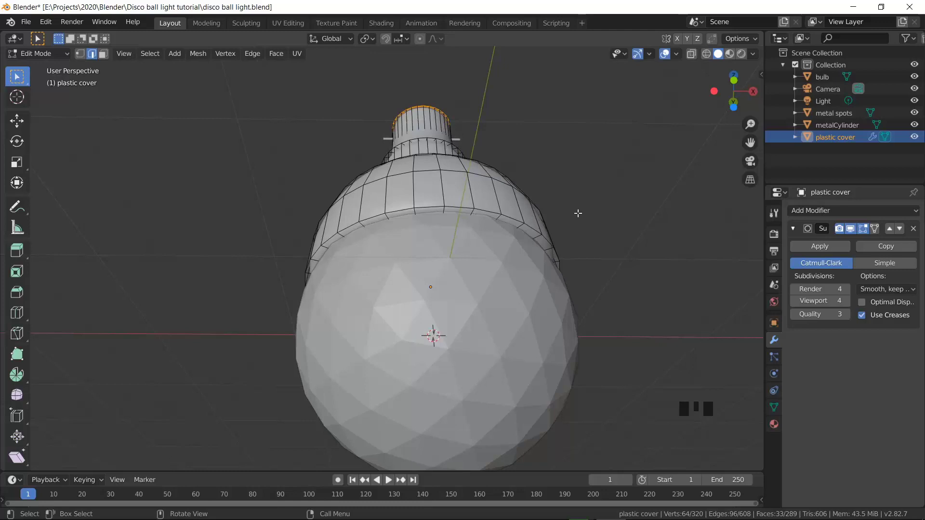
pyautogui.press('ctrl+r')
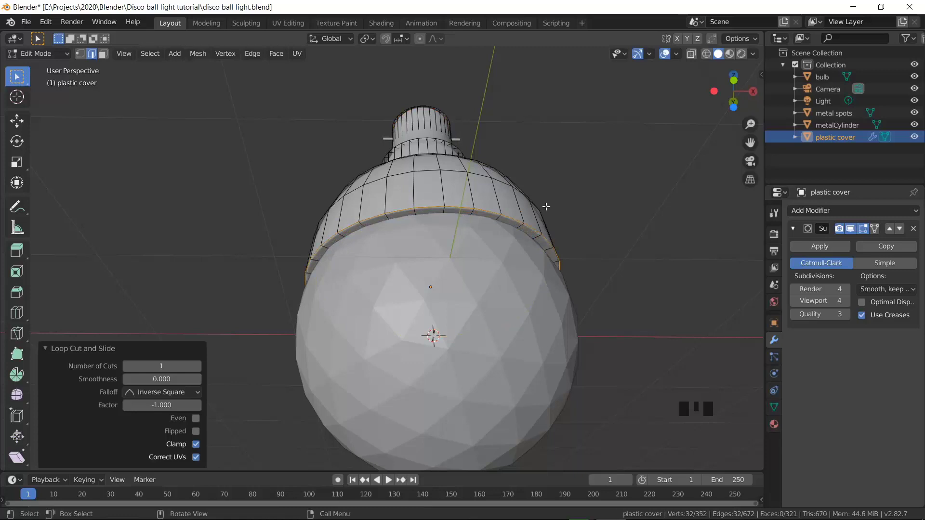
pyautogui.press('ctrl+r')
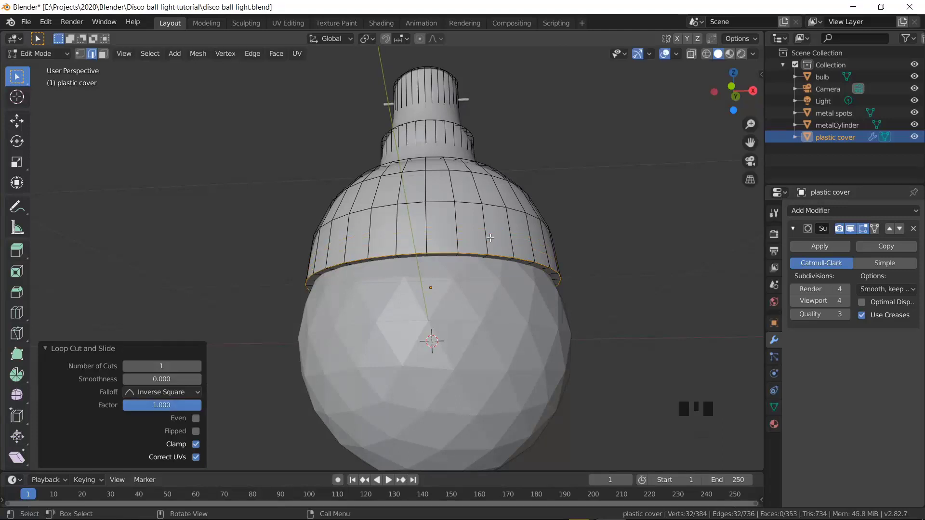
pyautogui.press('ctrl+r')
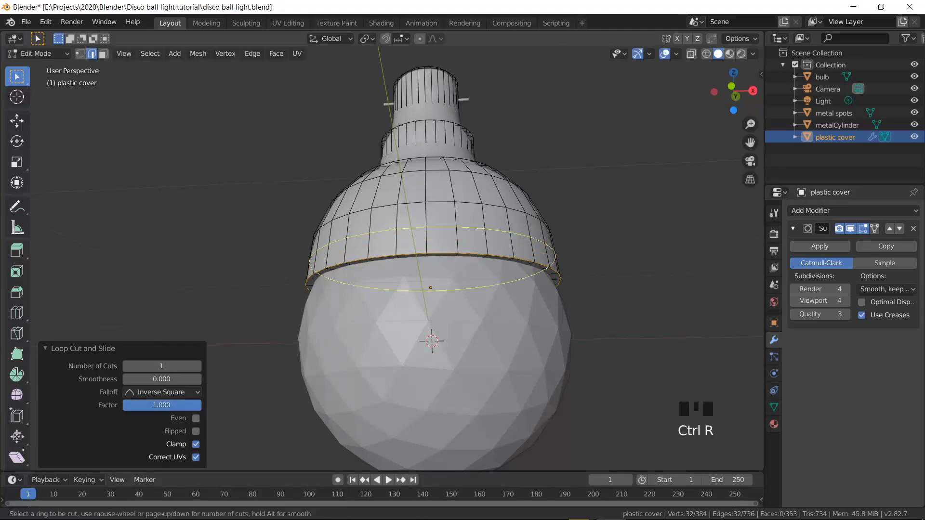
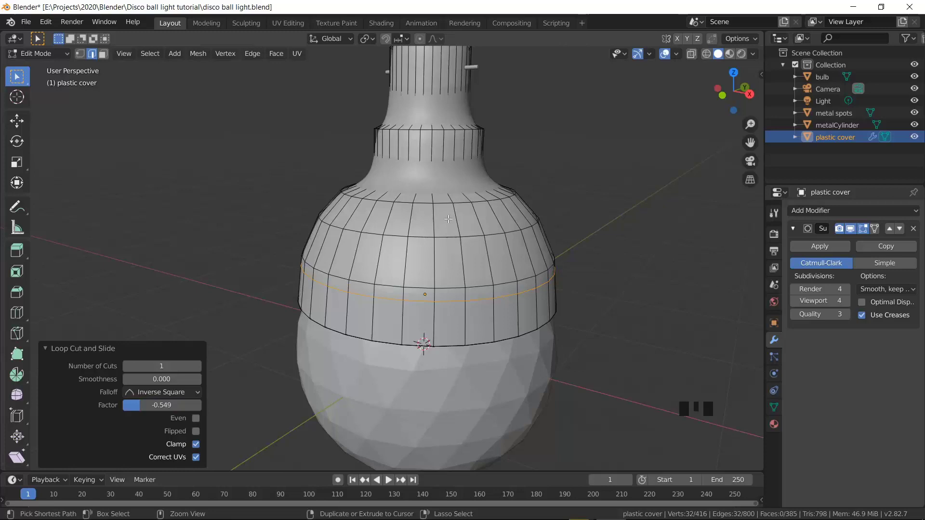
# Add edge loops near the cover's step edges and top rim, then leave Edit Mode.
pyautogui.press('ctrl+r')
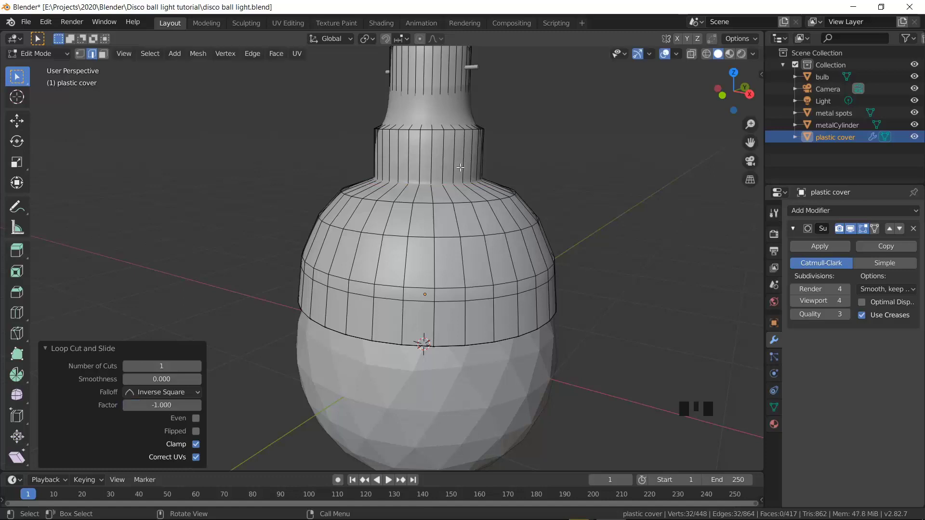
pyautogui.press('ctrl+r')
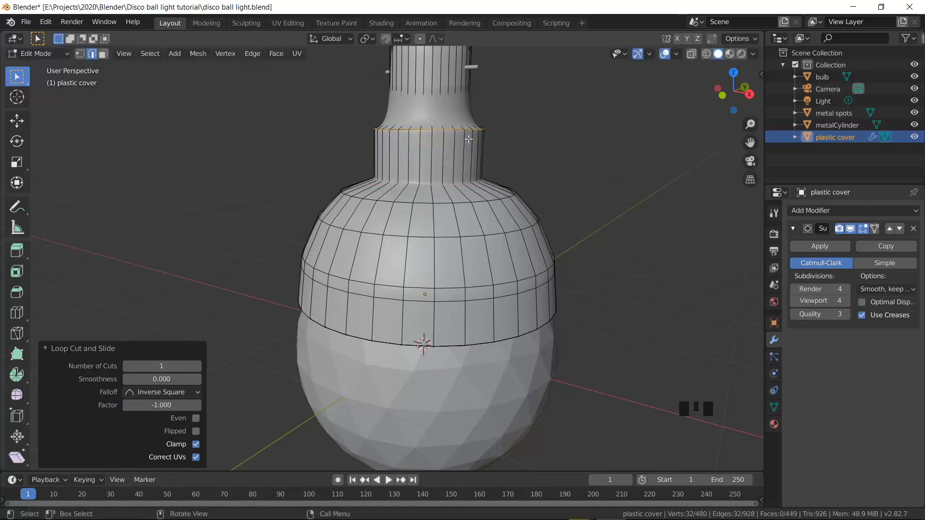
pyautogui.press('ctrl+r')
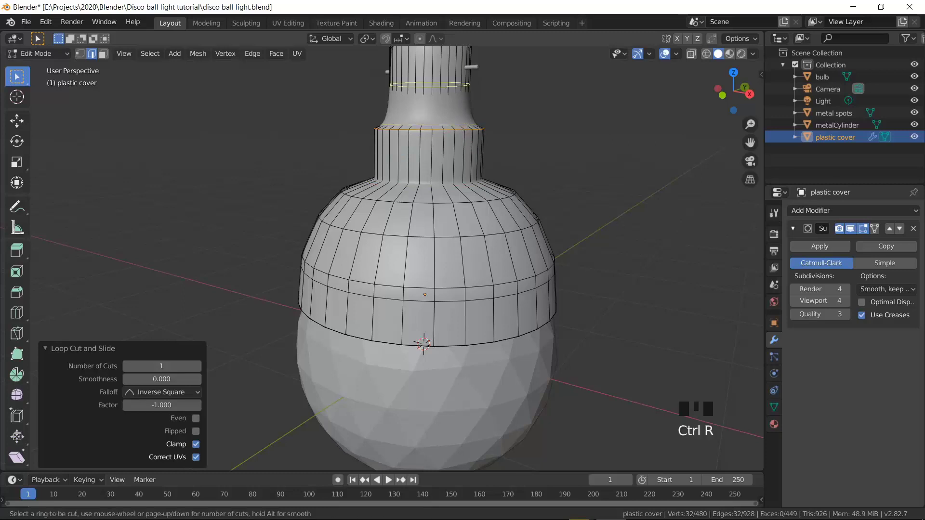
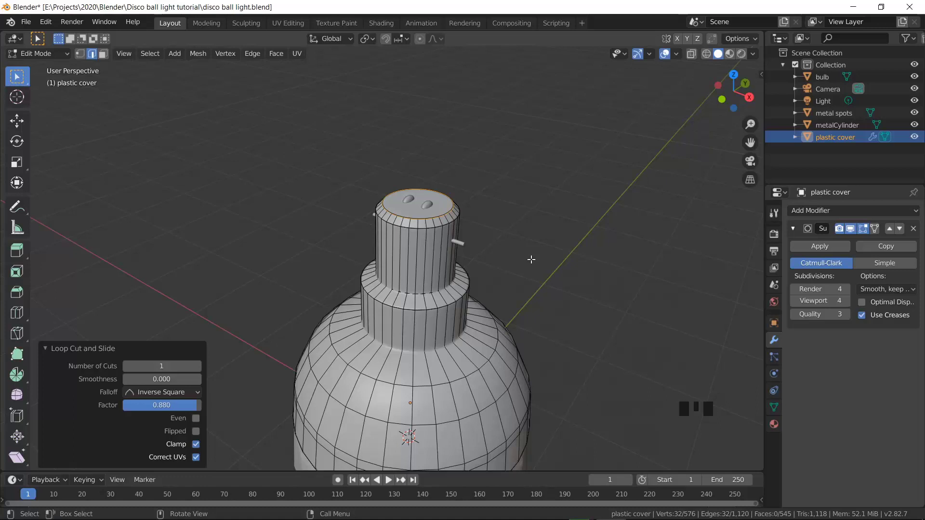
pyautogui.press('Tab')
pyautogui.press('Tab')
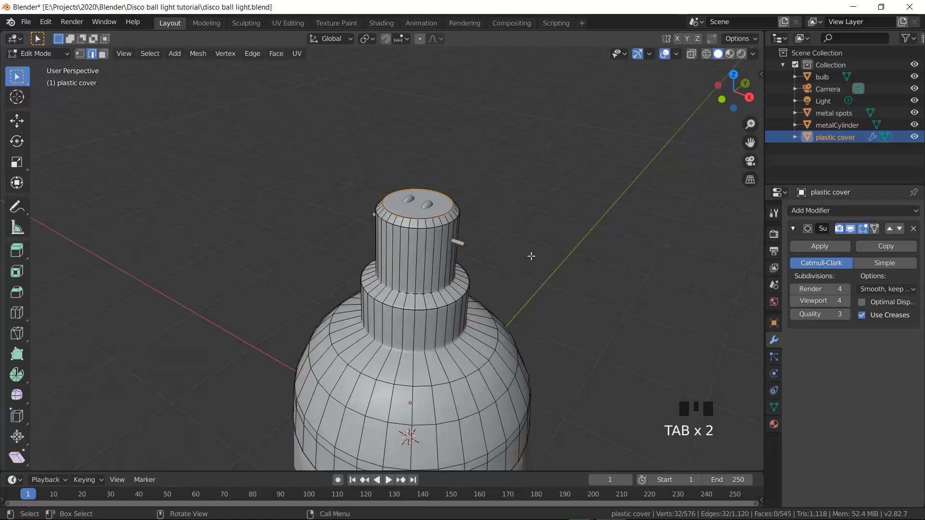
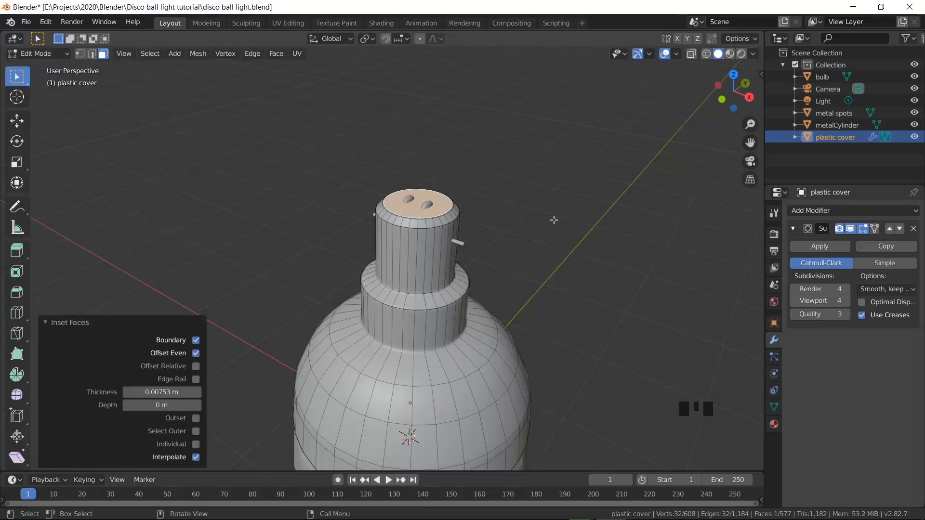
# Finish the top-face inset, return to Object Mode and view the bulb from the front.
pyautogui.press('Tab')
pyautogui.press('KP_1')
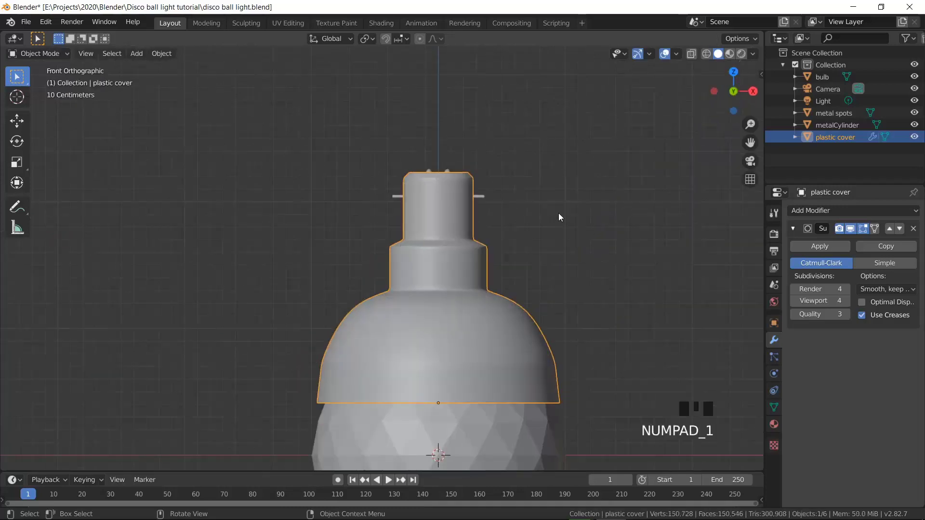
pyautogui.scroll(-3)
pyautogui.scroll(-3)
# Give metalCylinder a Subdivision Surface modifier with viewport level 3.
pyautogui.scroll(-3)
pyautogui.scroll(3)
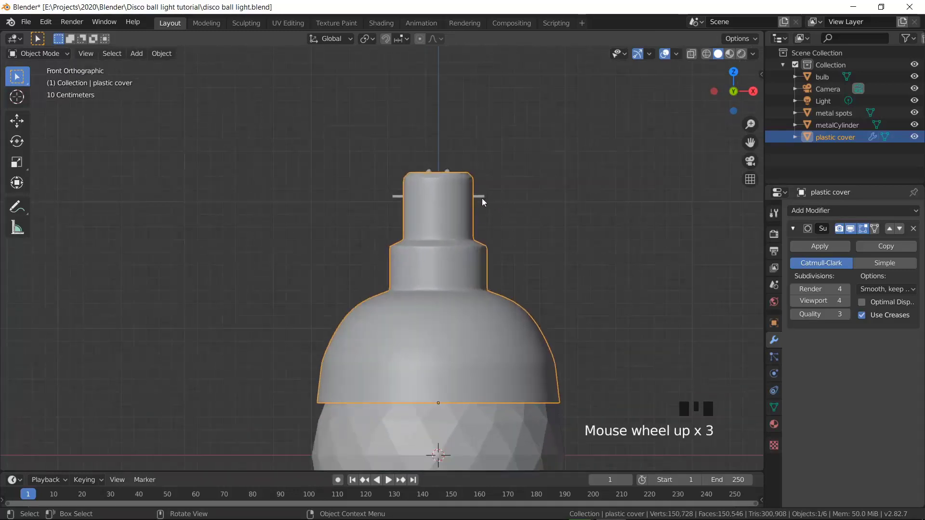
pyautogui.click(486, 201)
pyautogui.moveTo(591, 260); pyautogui.dragTo(872, 213)
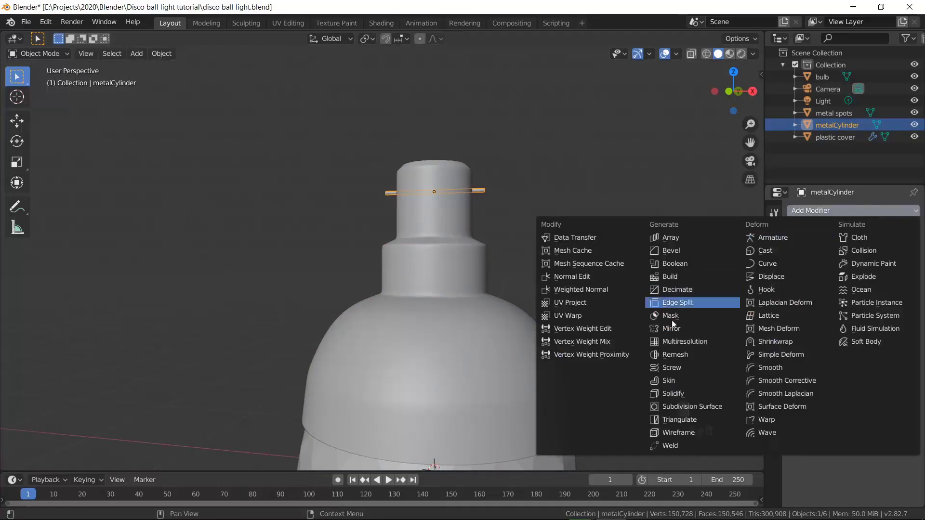
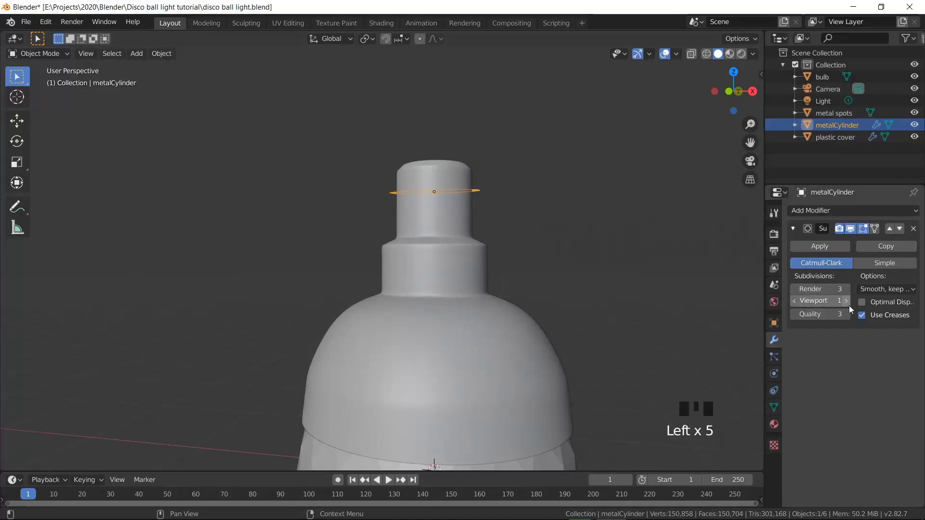
pyautogui.click(851, 307)
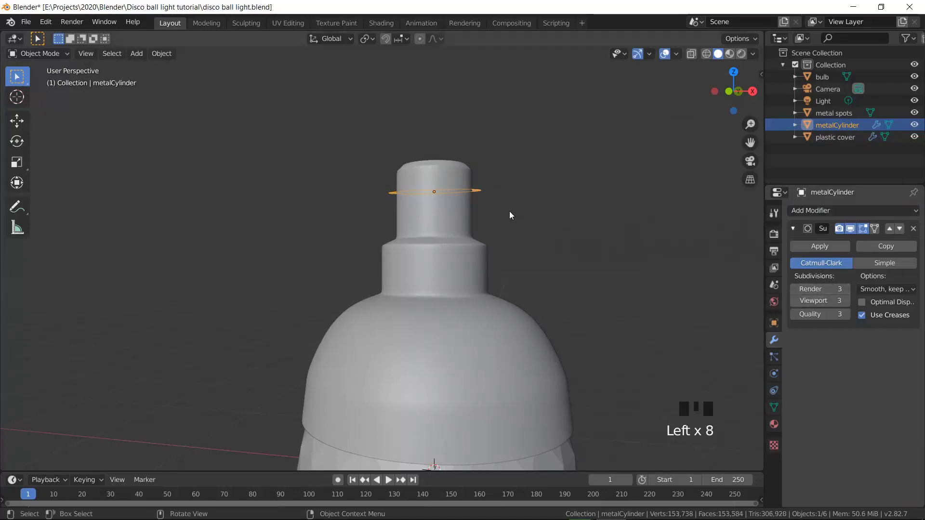
# Add edge loops with Ctrl+R near each end of the metal pins.
pyautogui.press('Tab')
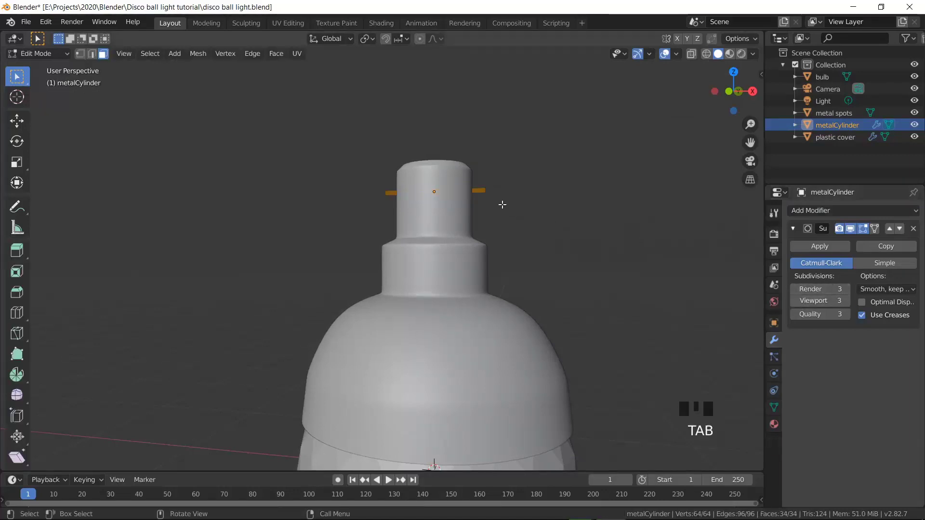
pyautogui.press('ctrl+r')
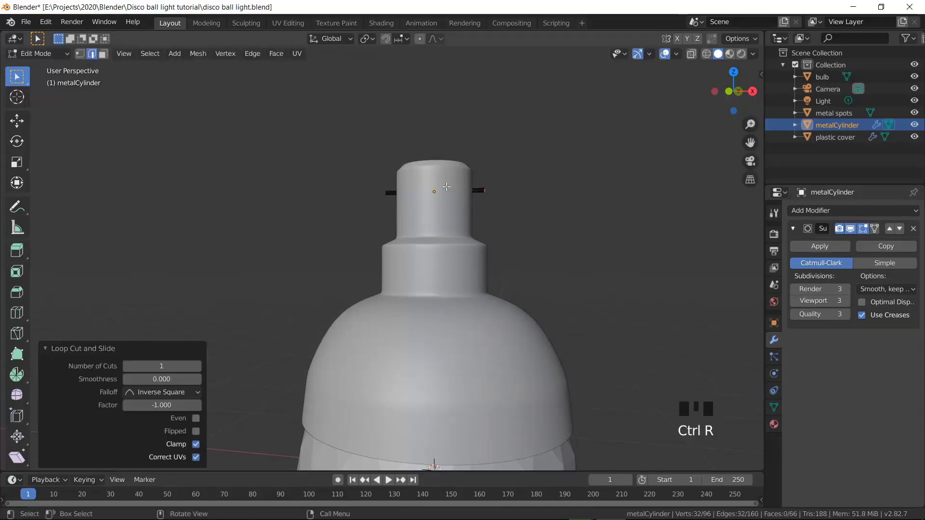
pyautogui.press('ctrl+r')
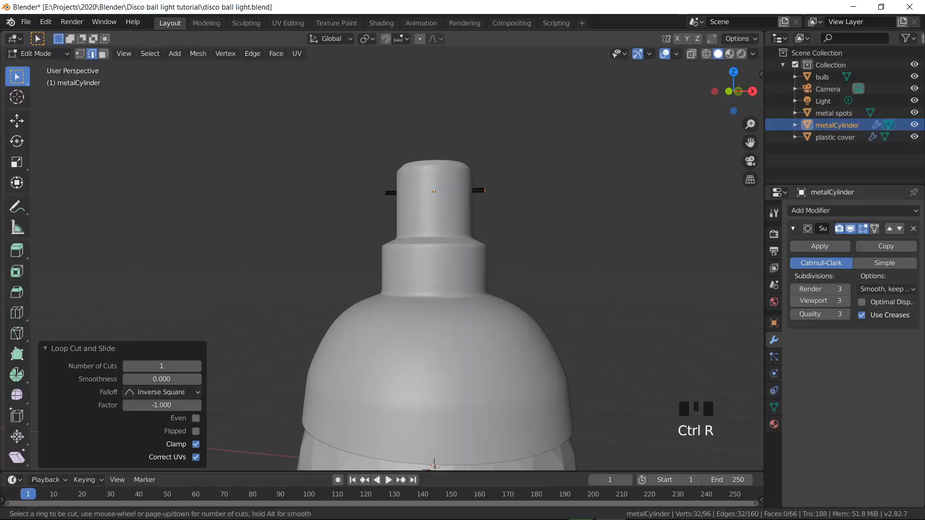
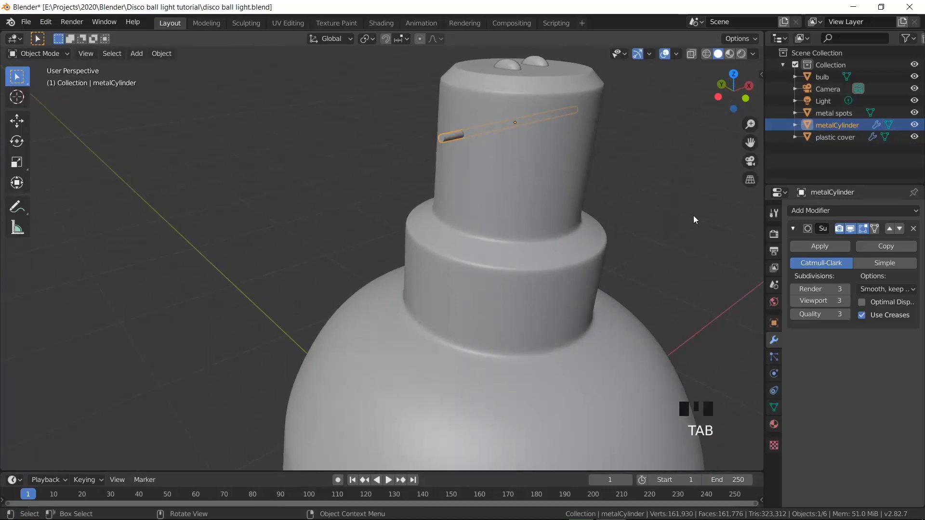
pyautogui.press('KP_1')
pyautogui.scroll(-3)
pyautogui.click(650, 233)
pyautogui.scroll(-3)
pyautogui.moveTo(596, 299); pyautogui.dragTo(539, 293)
pyautogui.scroll(3)
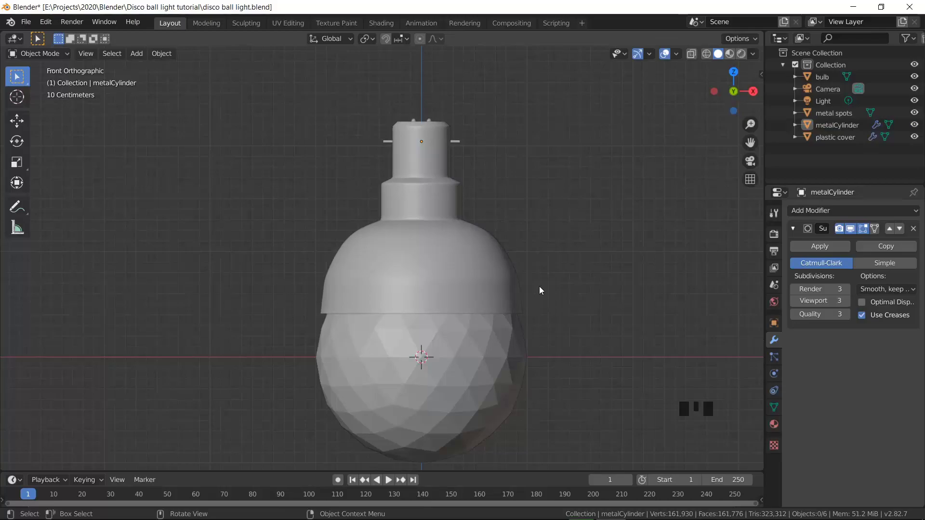